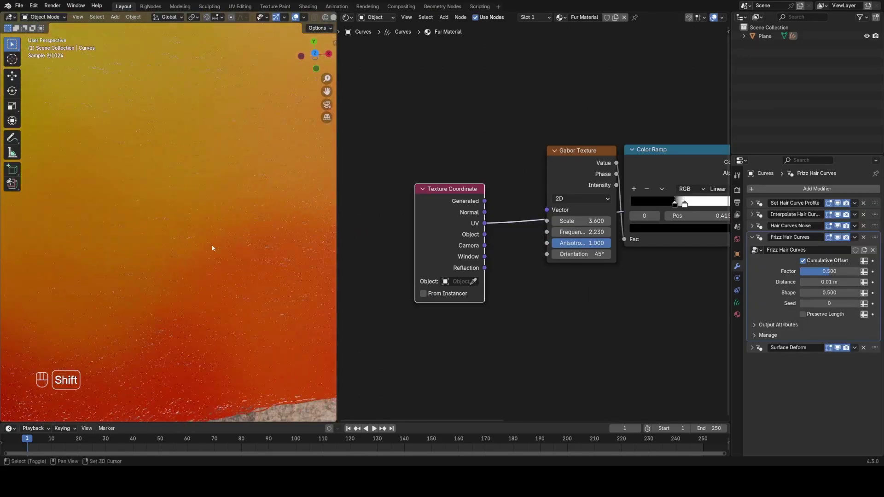
Step: Preview the finished fur scene, then select everything and delete all objects
click(103, 281)
drag(459, 232, 487, 260)
click(638, 208)
click(604, 234)
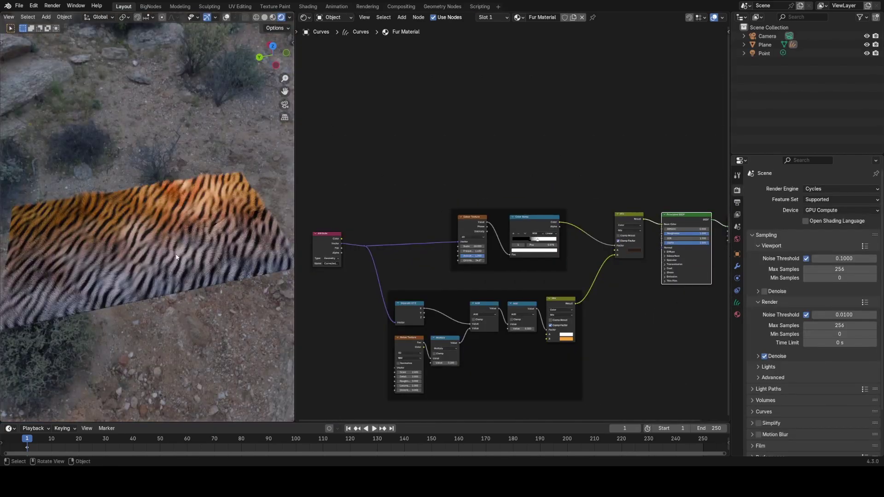
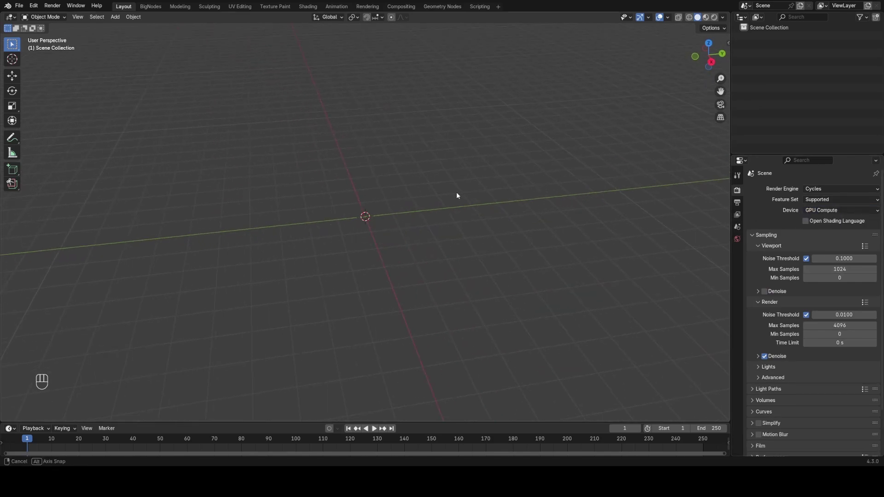
Step: Add a mesh plane via Shift+A and scale it up at the scene centre
key(shift+a)
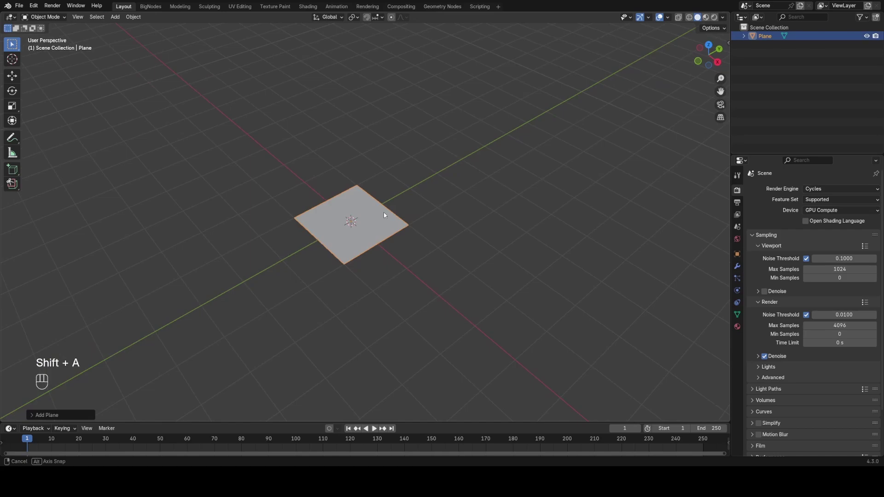
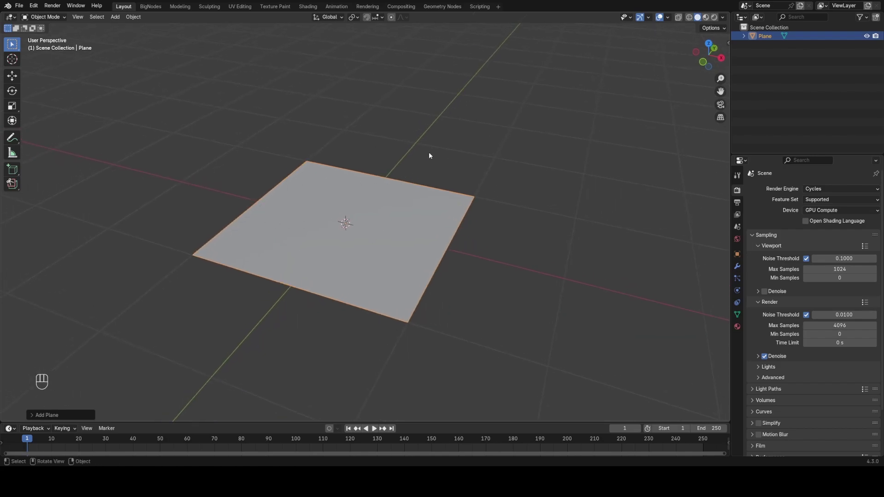
Step: Add Curve Fur to the plane and view its modifier stack from above
key(shift+a)
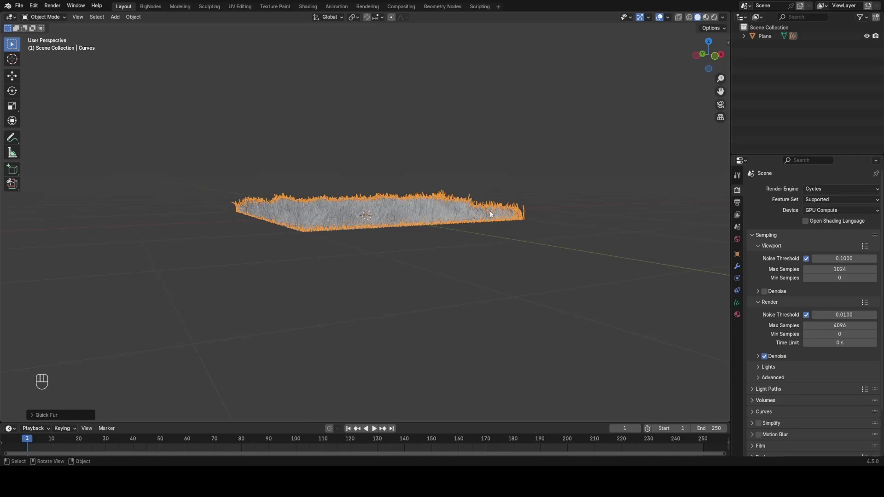
click(229, 282)
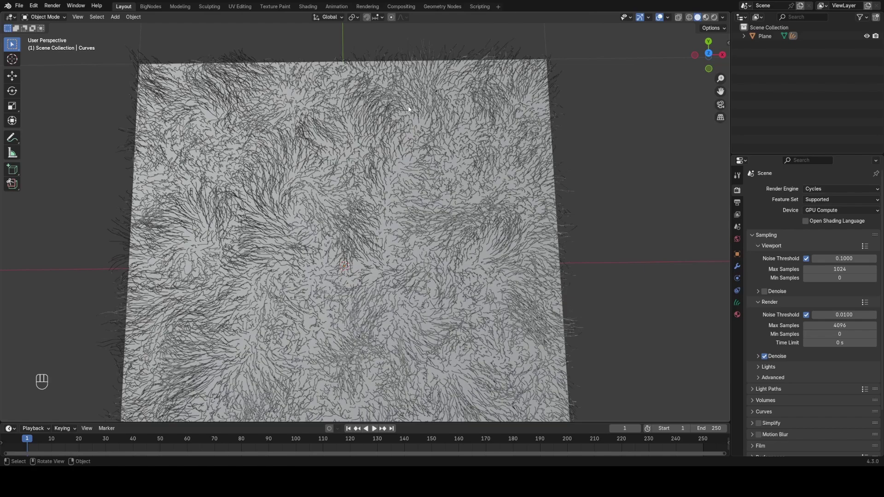
click(388, 253)
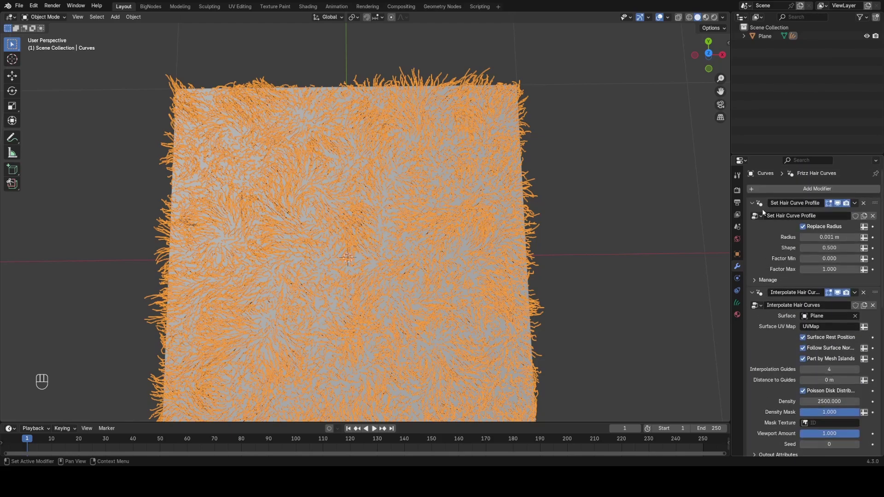
Step: Collapse the fur modifier panels and hide Interpolate, Noise and Frizz in the viewport
click(752, 207)
click(755, 214)
click(756, 228)
click(755, 235)
click(754, 251)
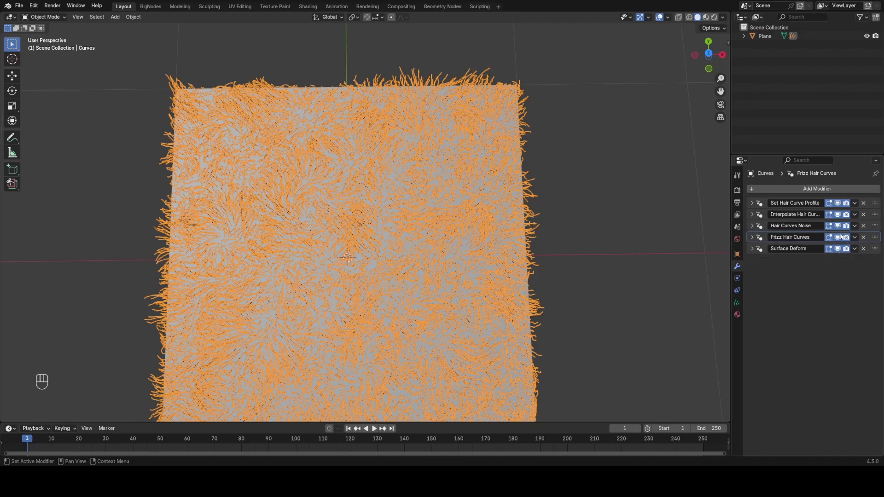
click(842, 236)
click(840, 218)
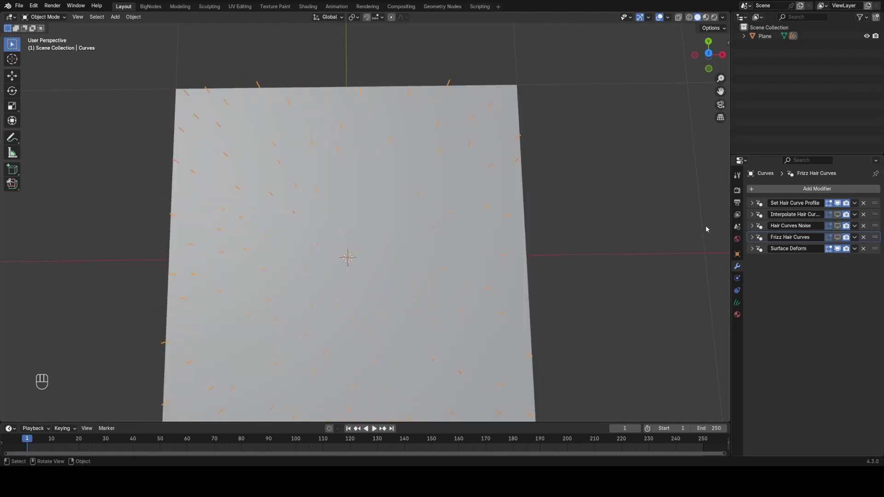
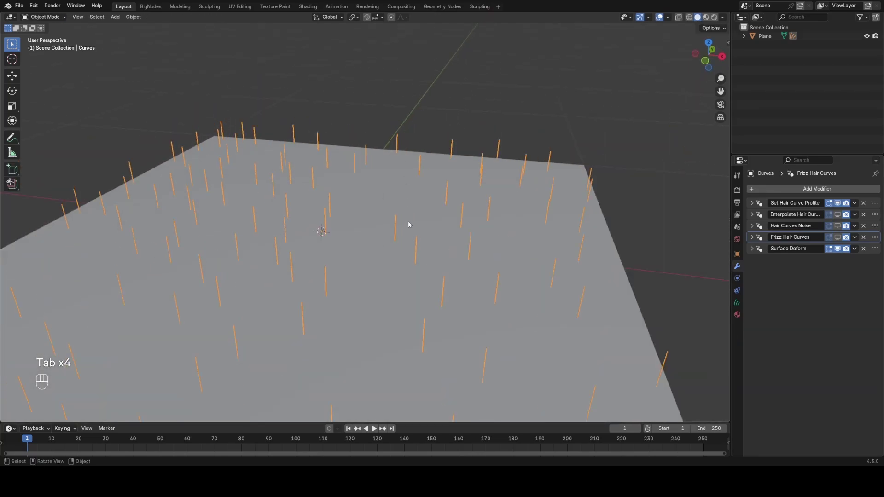
Step: Comb the guide hairs flat in Sculpt Mode, then return to Object Mode
key(ctrl+Tab)
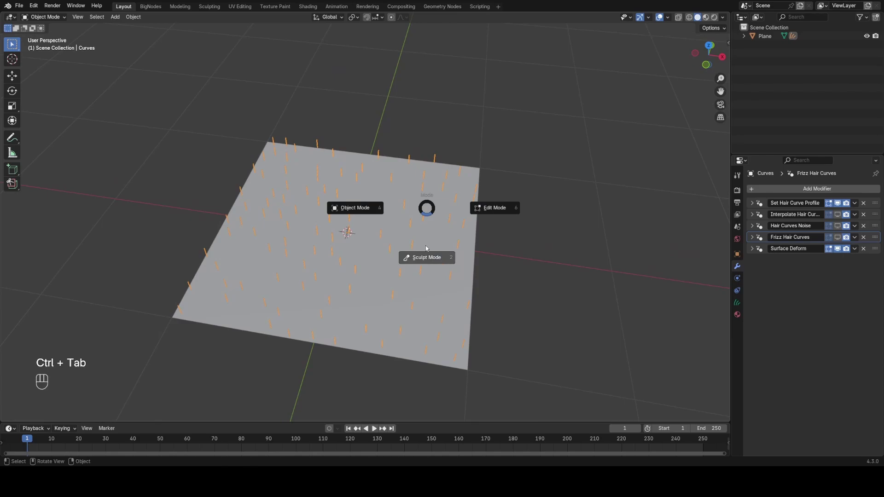
key(f)
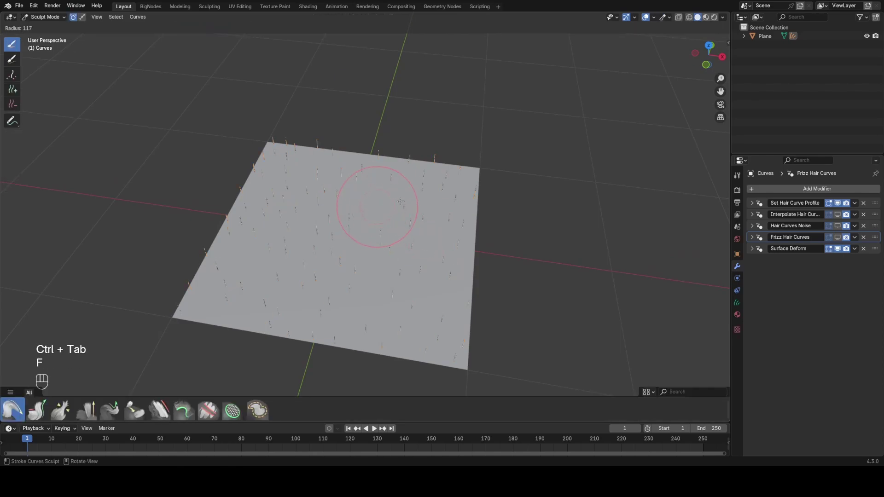
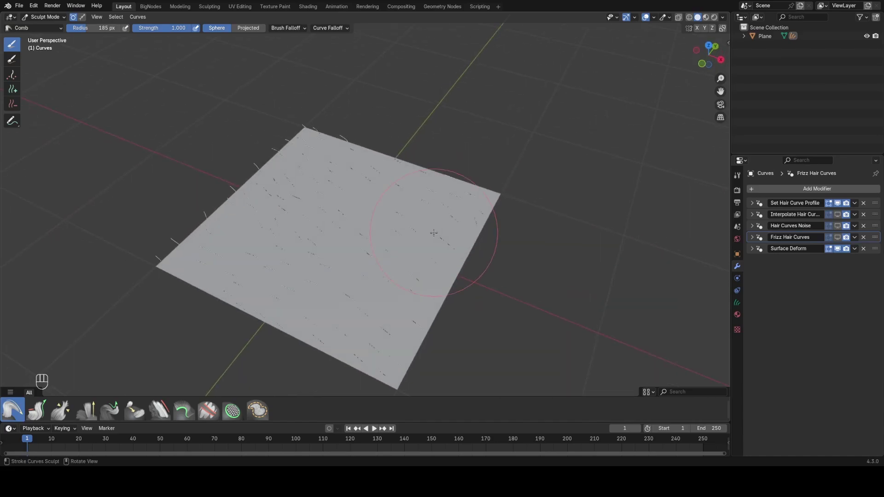
key(ctrl+Tab)
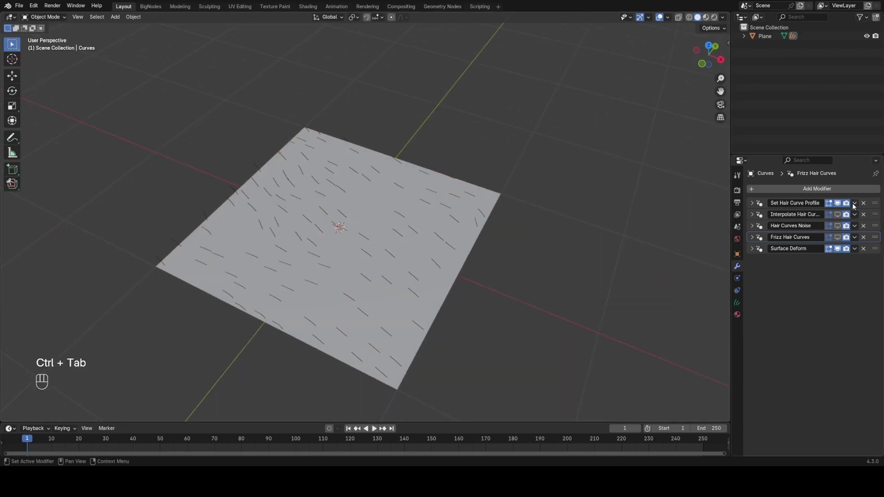
Step: Re-enable interpolated hairs at density 25000 and hair noise at scale 0.5
click(840, 214)
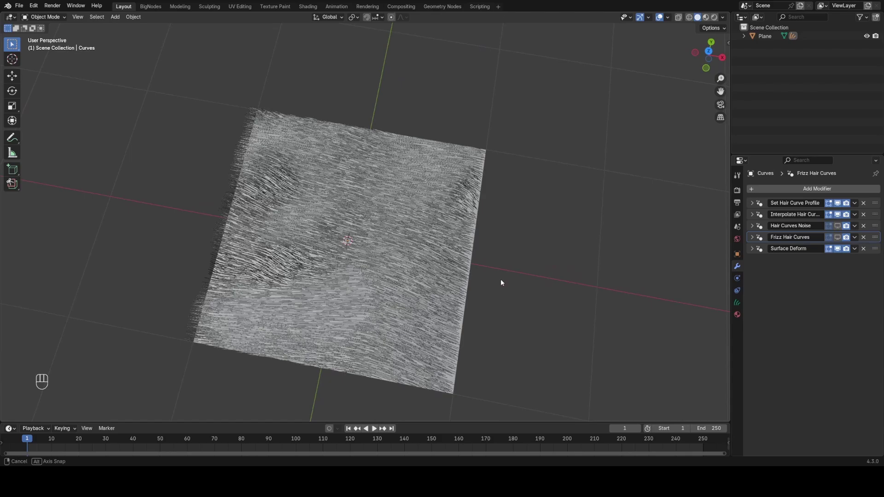
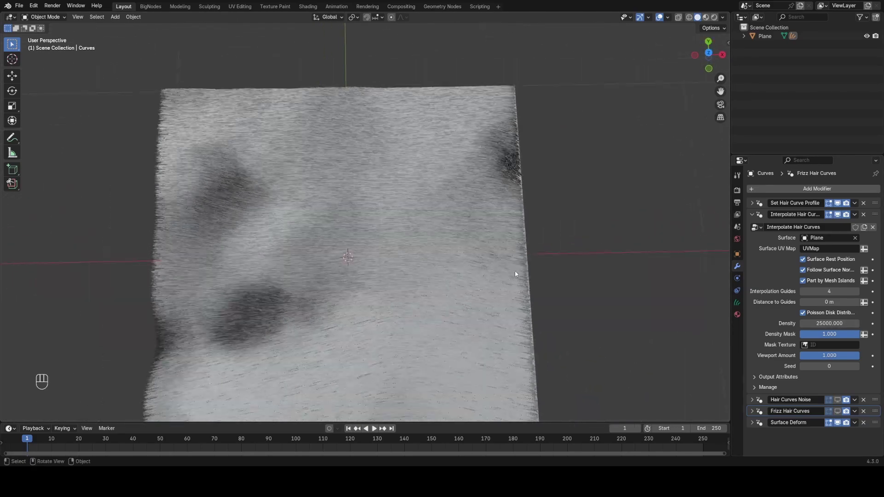
click(758, 217)
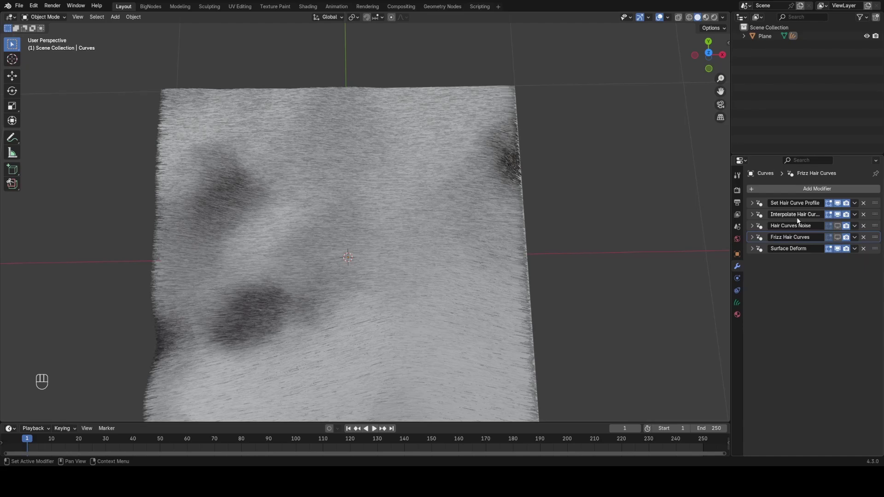
click(843, 227)
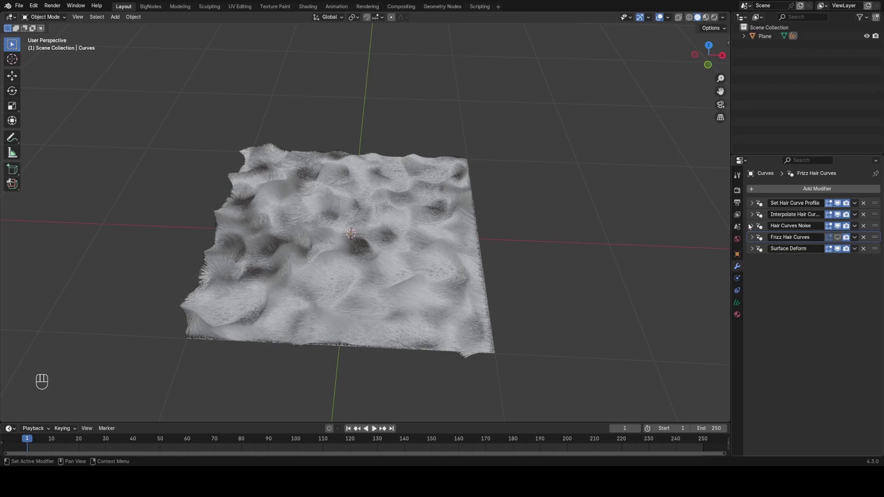
click(751, 225)
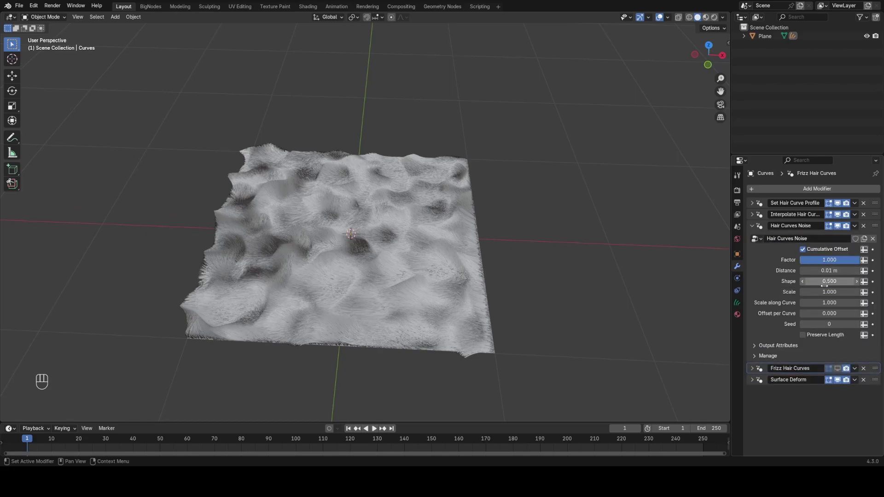
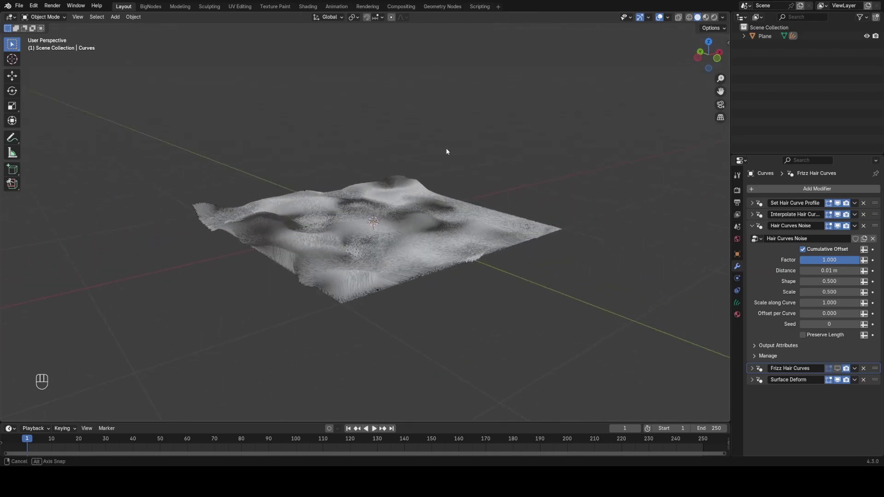
Step: Enable fur frizz at factor 0.5 and switch the viewport to Rendered shading
click(756, 231)
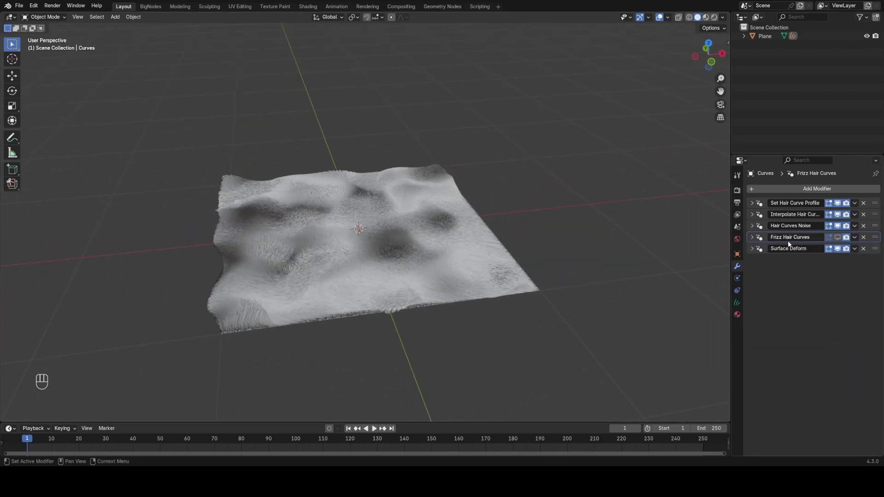
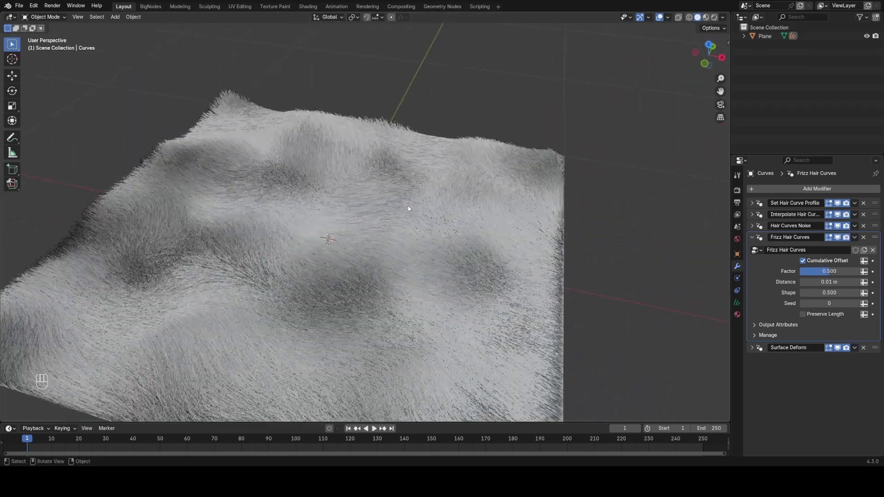
click(529, 183)
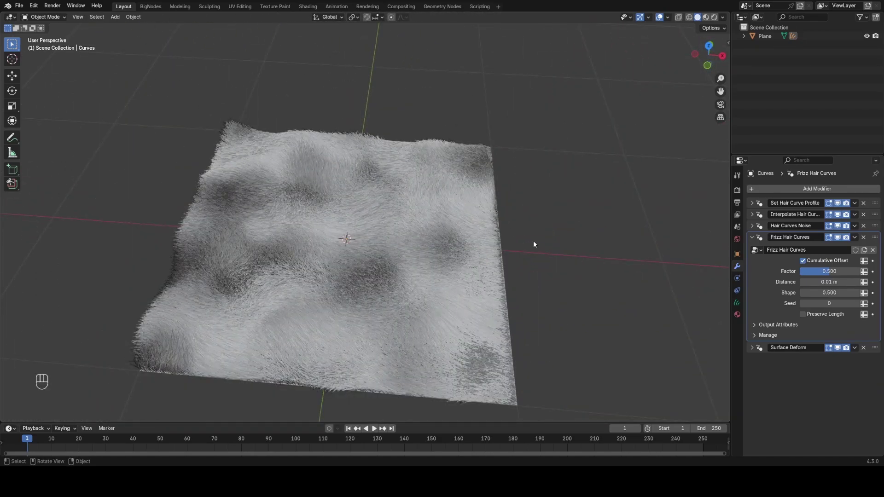
drag(515, 235, 530, 227)
key(z)
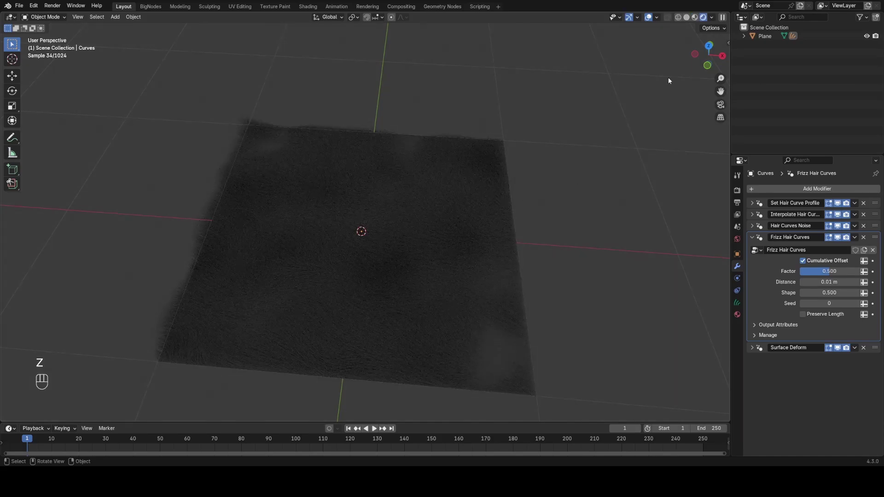
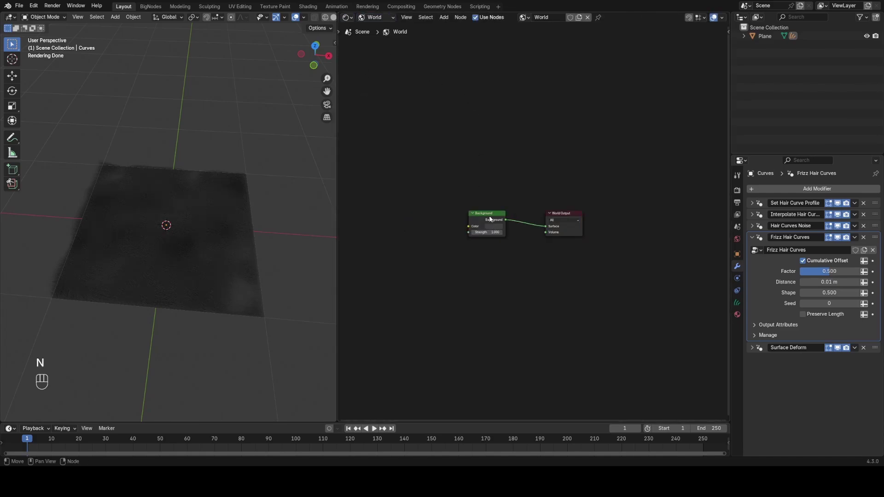
Step: Feed a sunrise HDRI environment texture into the world background
click(492, 218)
key(ctrl+t)
click(479, 214)
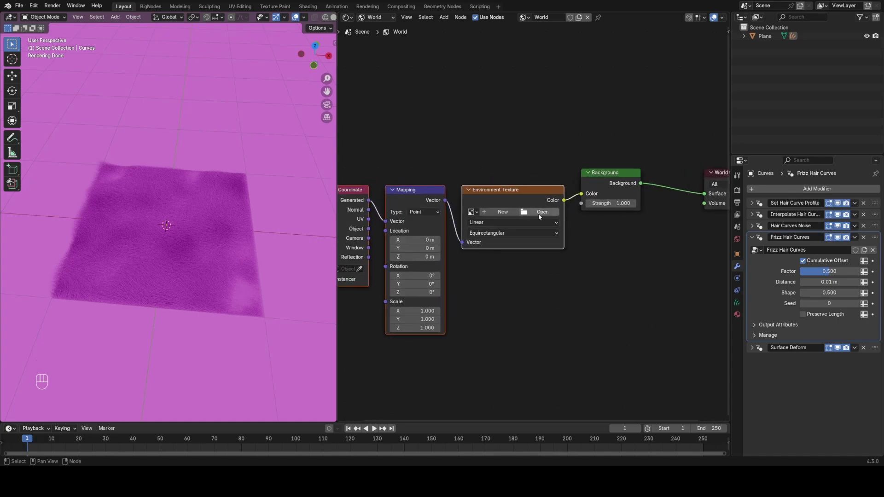
click(541, 215)
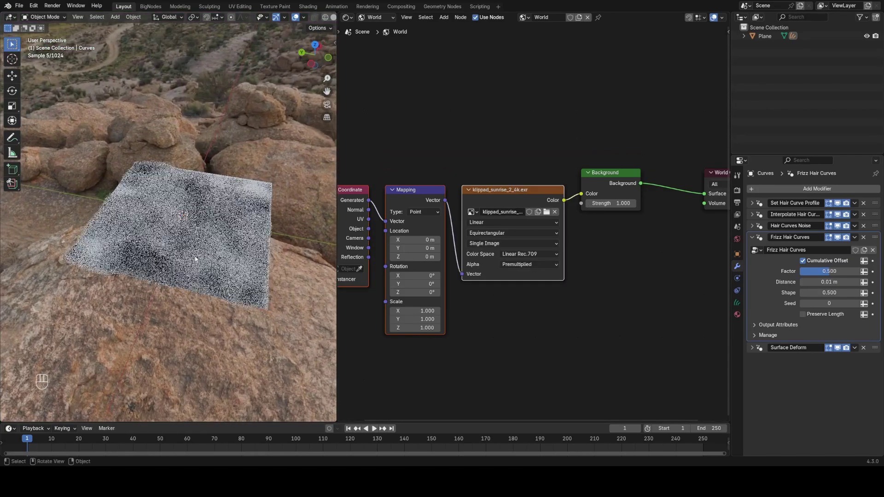
Step: Switch the node editor from World to the object's Fur Material
middle_click(152, 238)
click(245, 218)
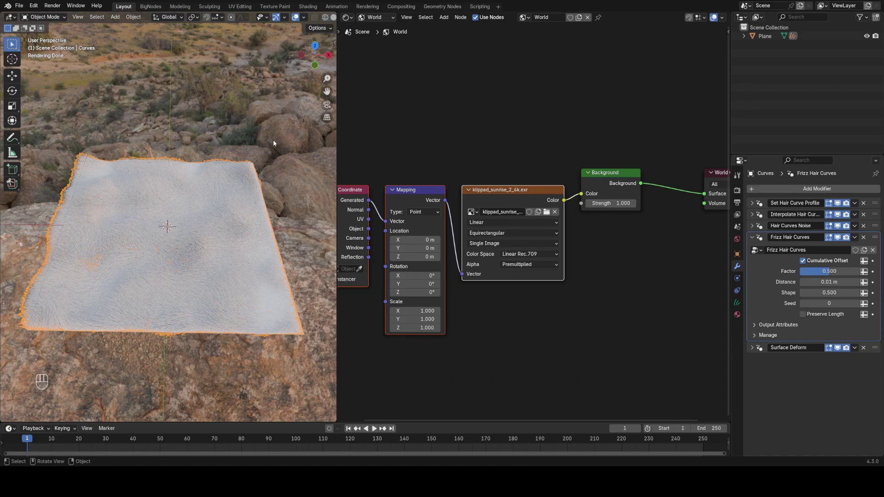
drag(374, 20, 382, 38)
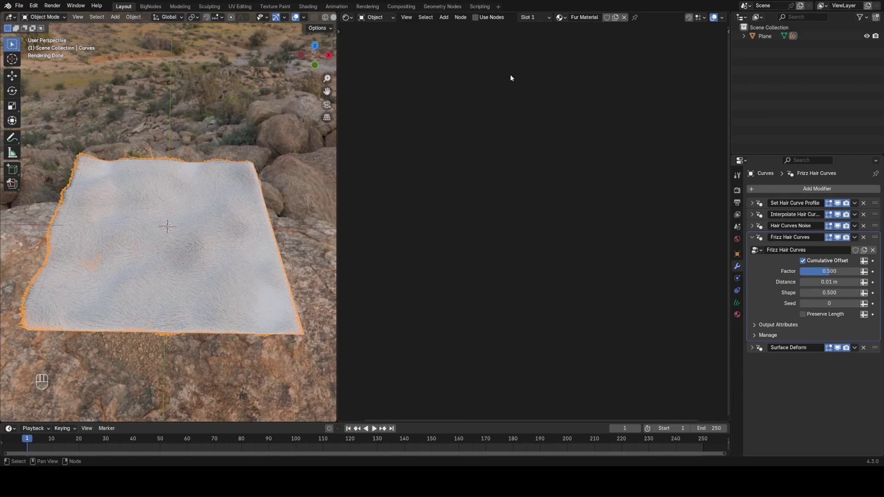
Step: Enable nodes on the Fur Material and link a Gabor Texture to the base colour
click(491, 22)
click(526, 215)
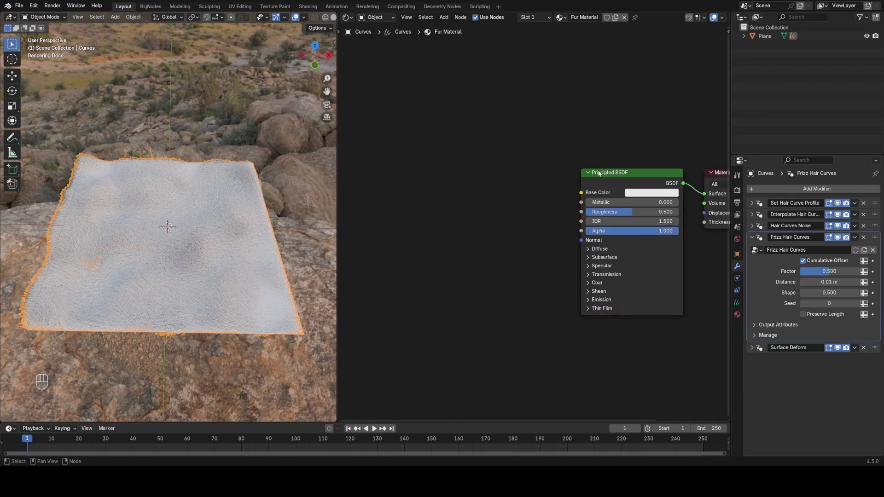
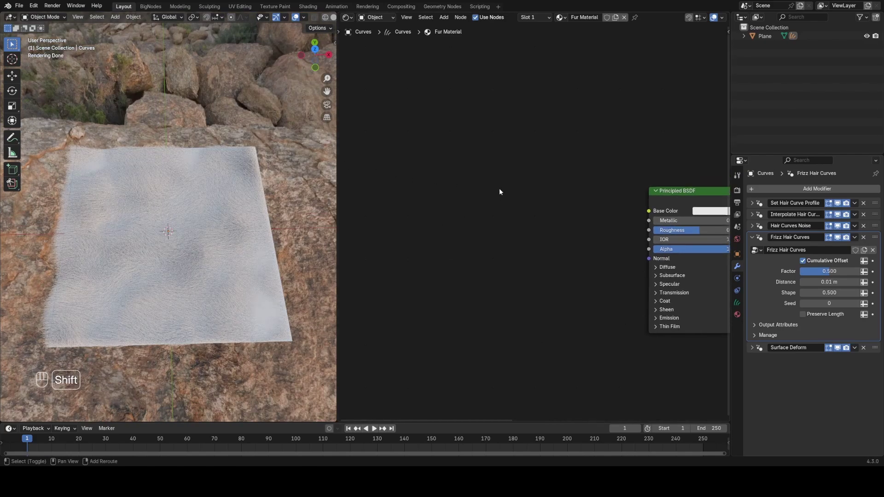
key(shift+a)
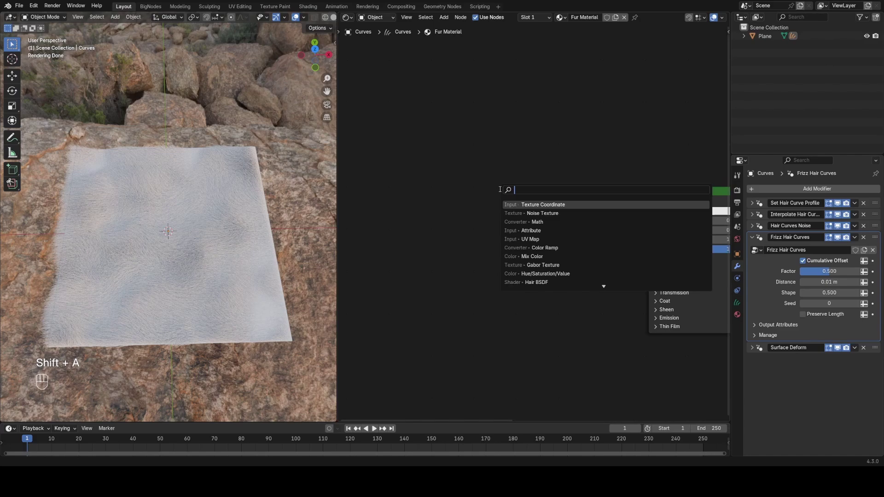
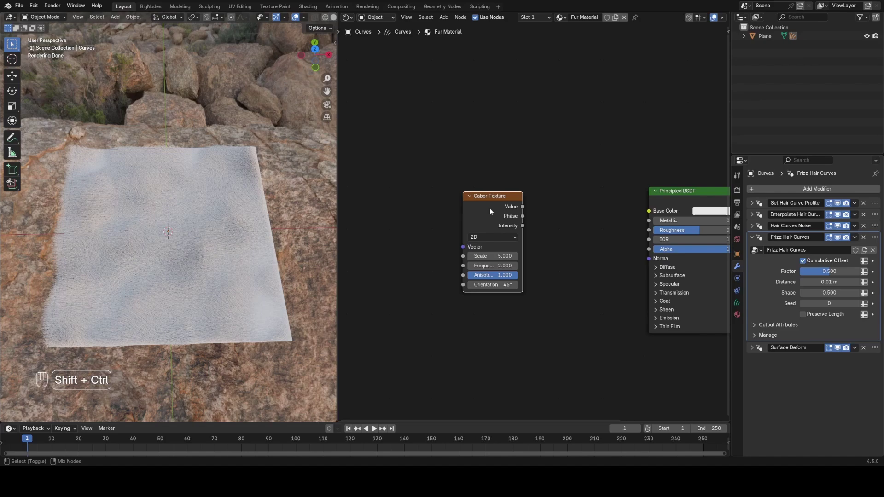
click(492, 211)
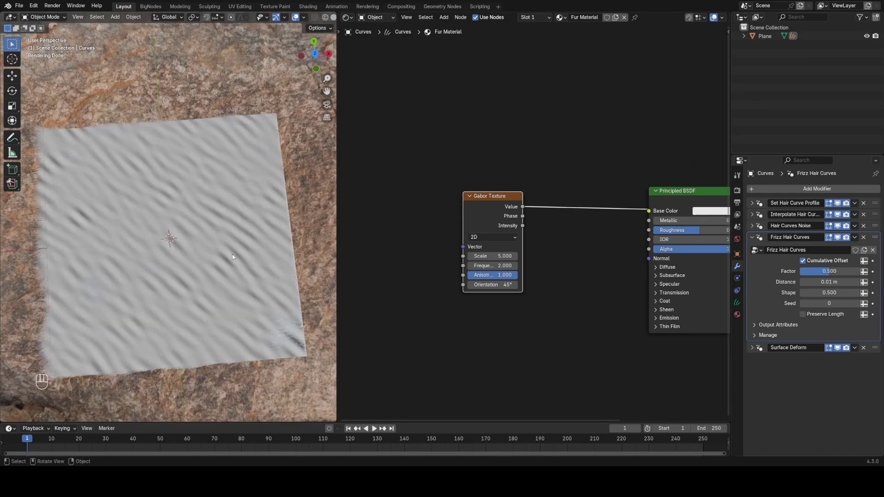
click(491, 210)
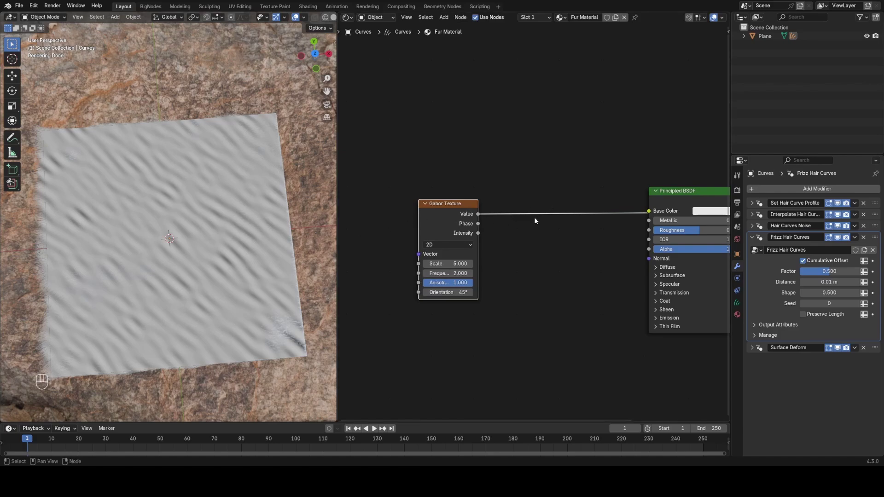
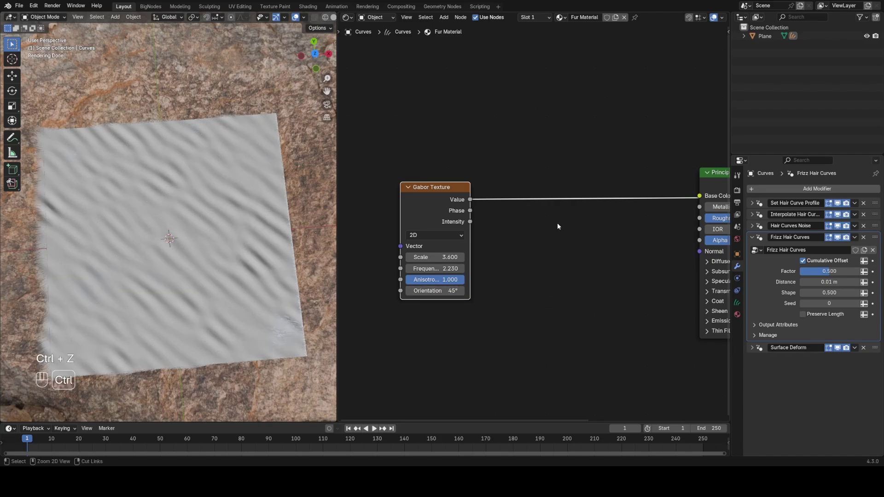
Step: Add Color Ramp and Mix nodes, mixing dark brown and orange for tiger stripes
key(shift+a)
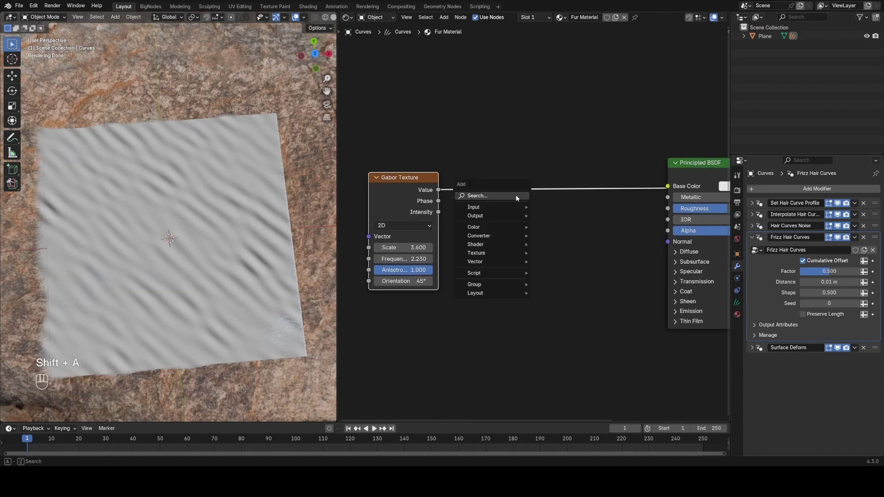
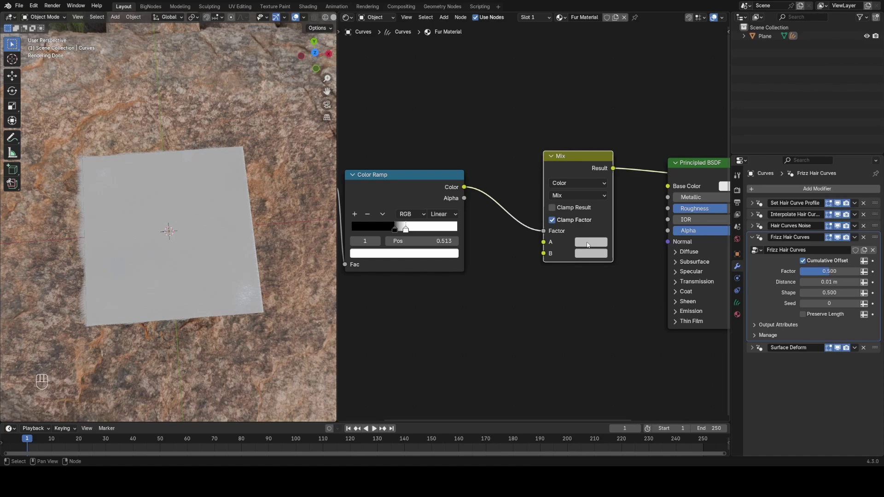
click(591, 243)
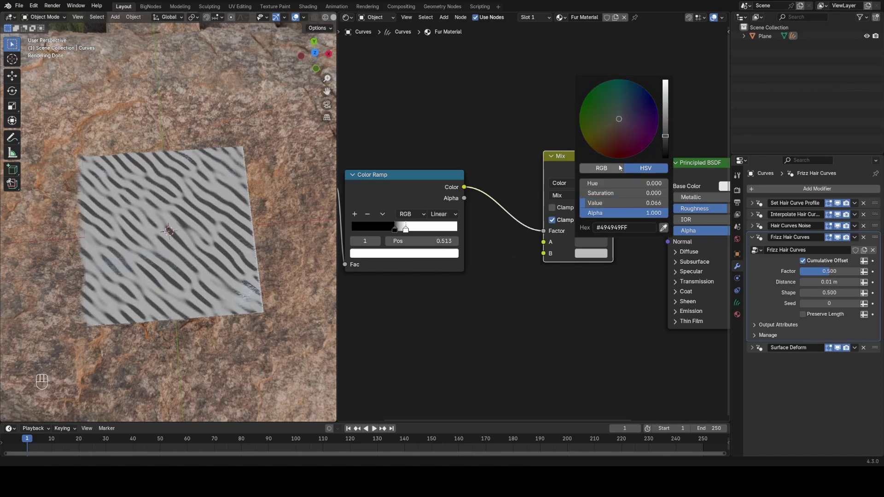
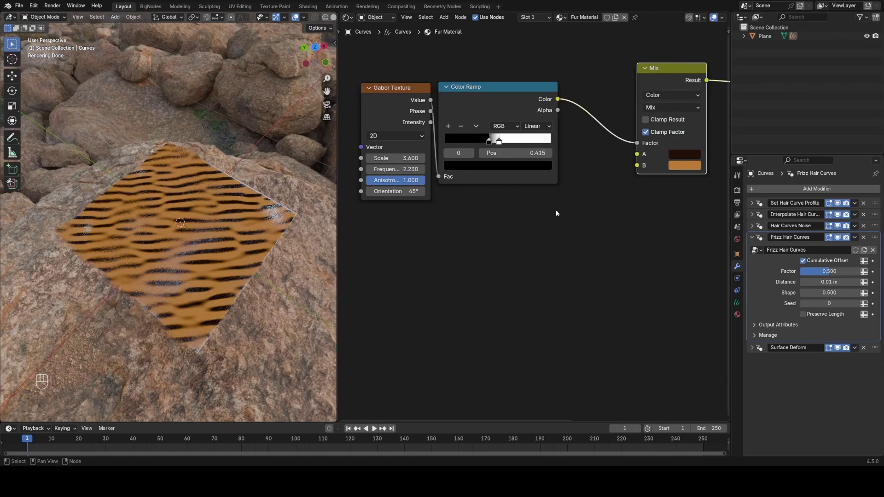
Step: Inspect the diagonal stripes, make room left of the nodes and search for a 'tex' node
click(470, 243)
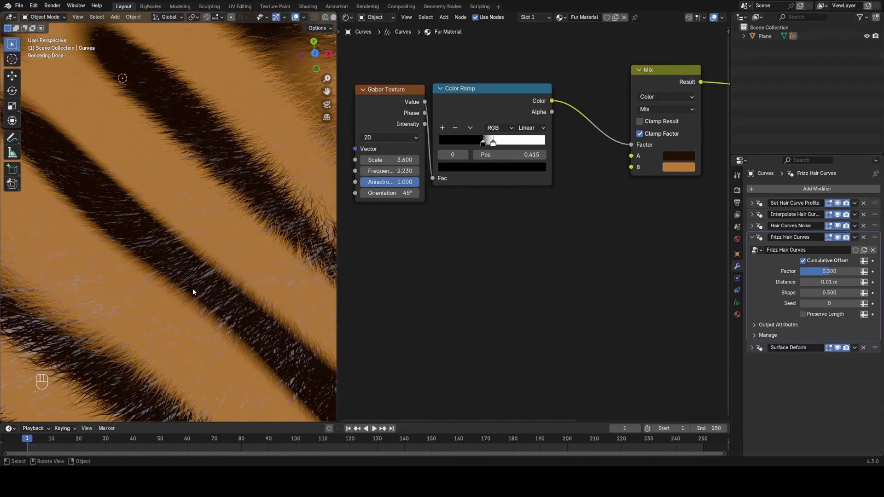
middle_click(216, 288)
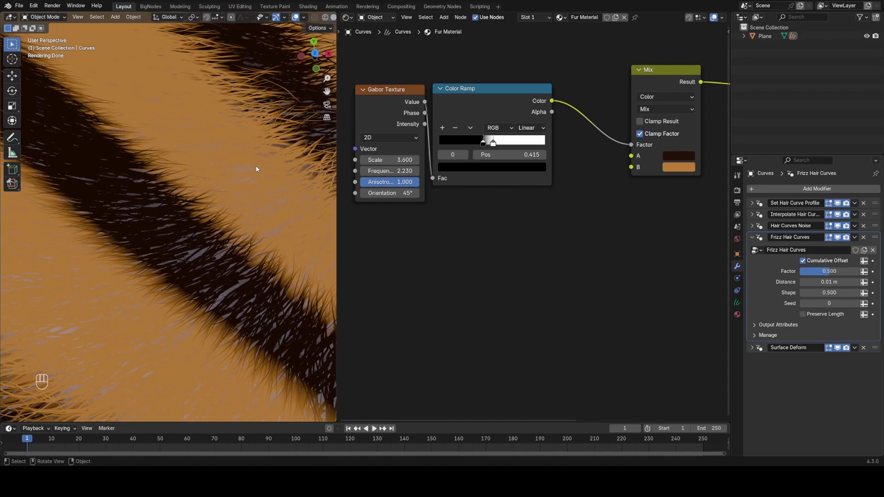
drag(493, 170, 471, 165)
key(Escape)
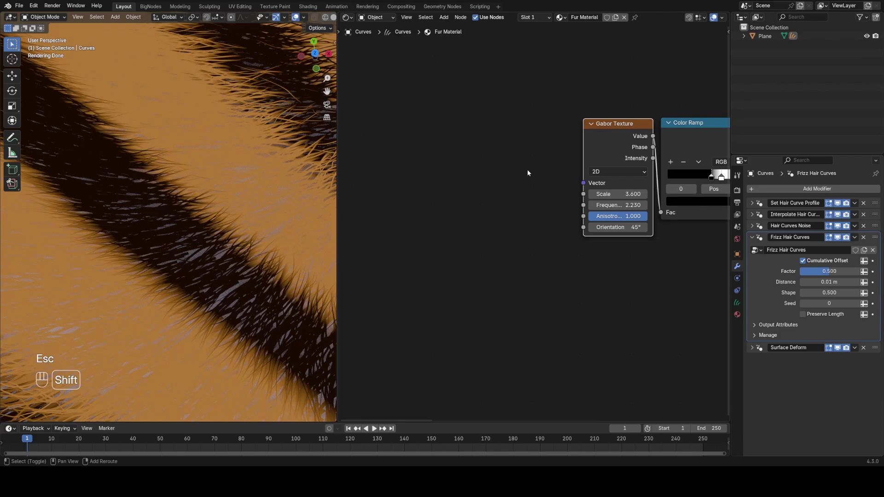
key(shift+a)
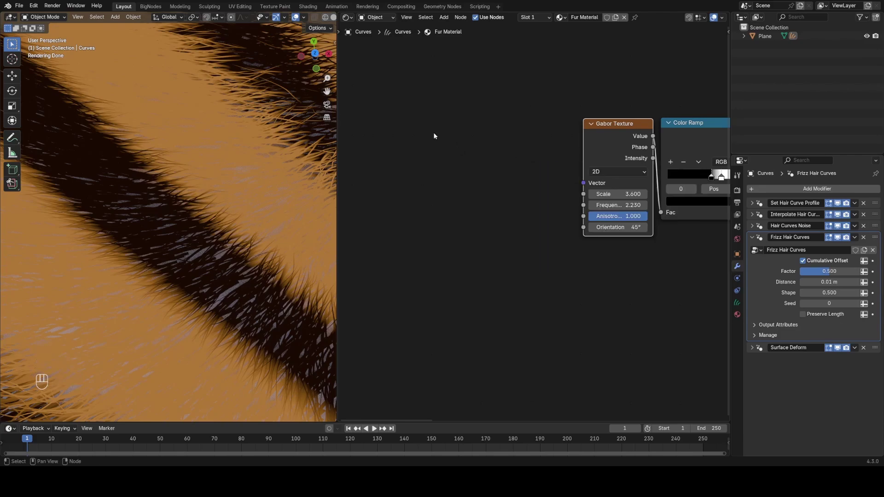
Step: Add a Texture Coordinate node and preview its UV coordinates on the plane
key(shift+a)
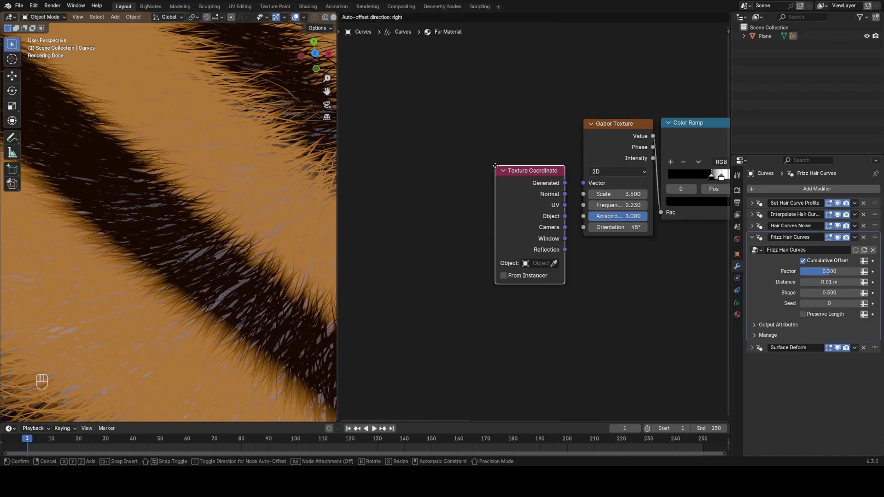
click(552, 195)
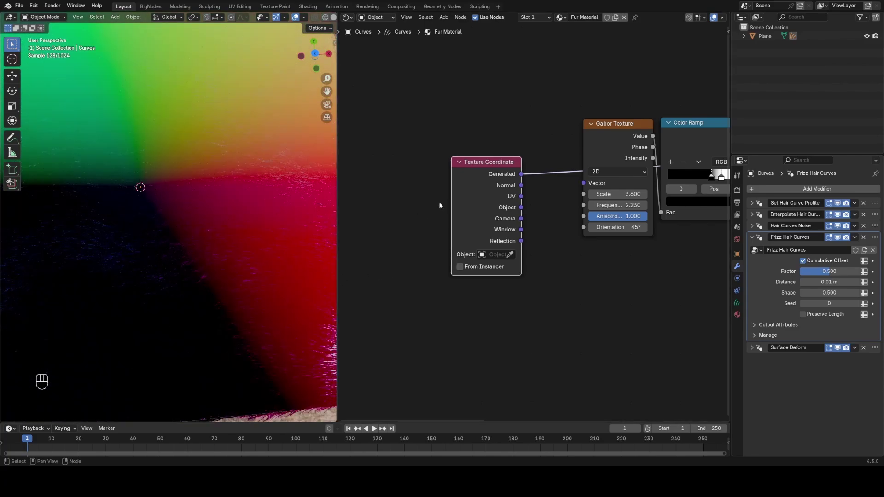
click(479, 189)
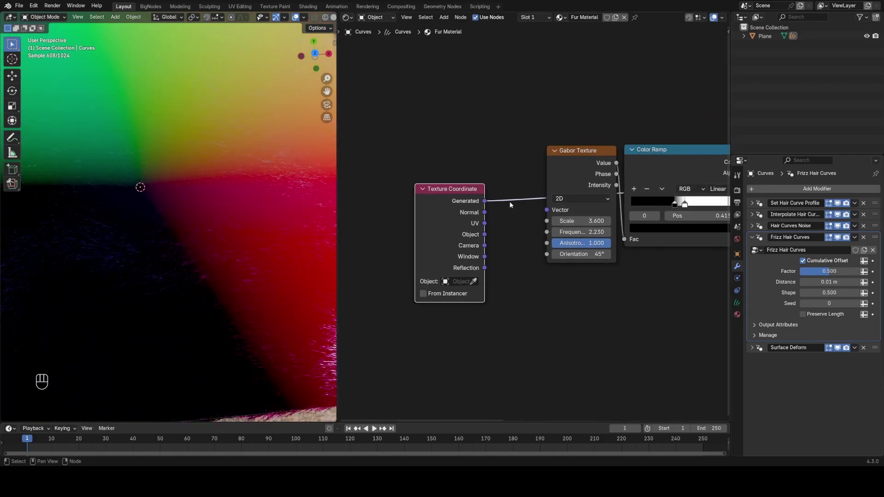
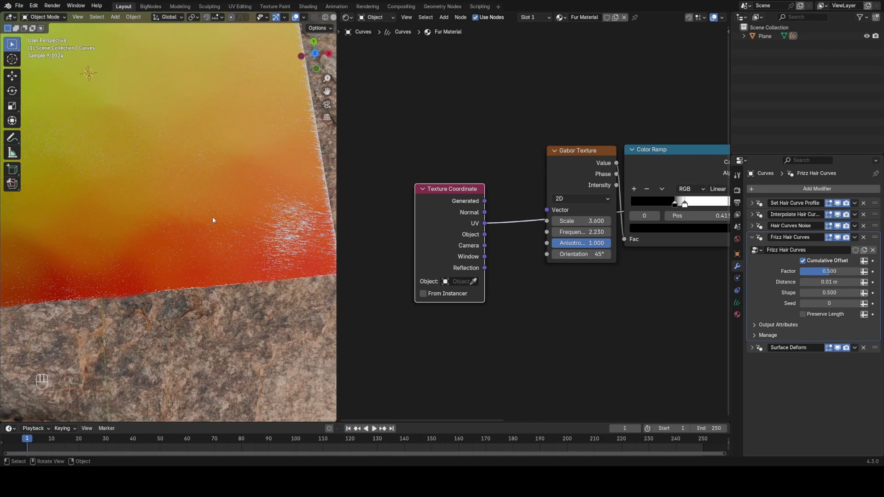
click(187, 244)
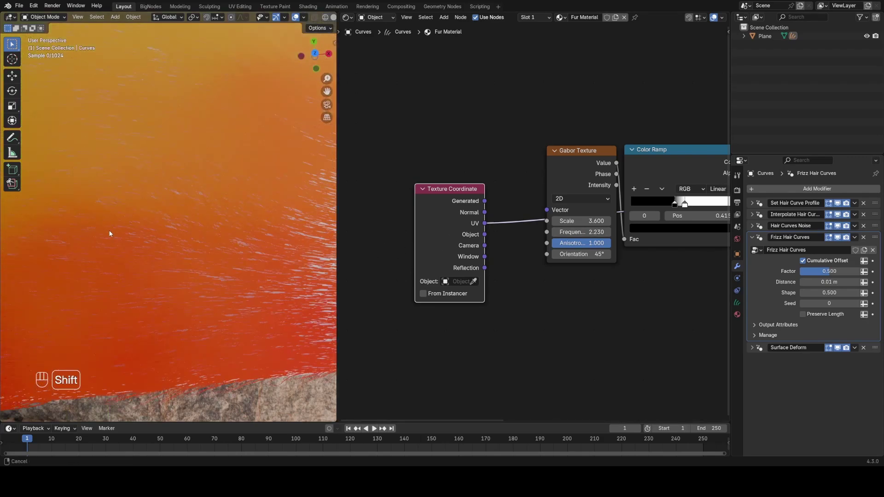
middle_click(102, 280)
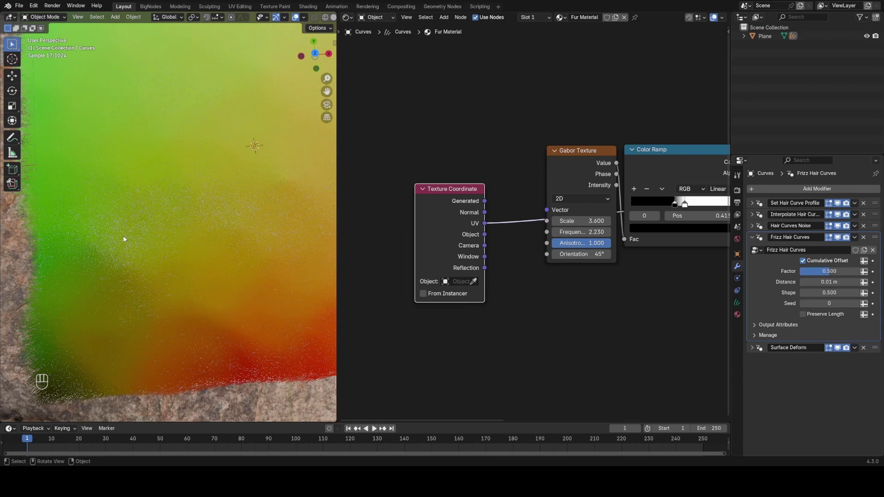
Step: Try the coordinate outputs in the Gabor Vector, preview the Color Ramp stripes, then remove the node
key(d)
key(d)
key(d)
click(70, 323)
click(490, 225)
click(434, 225)
click(596, 183)
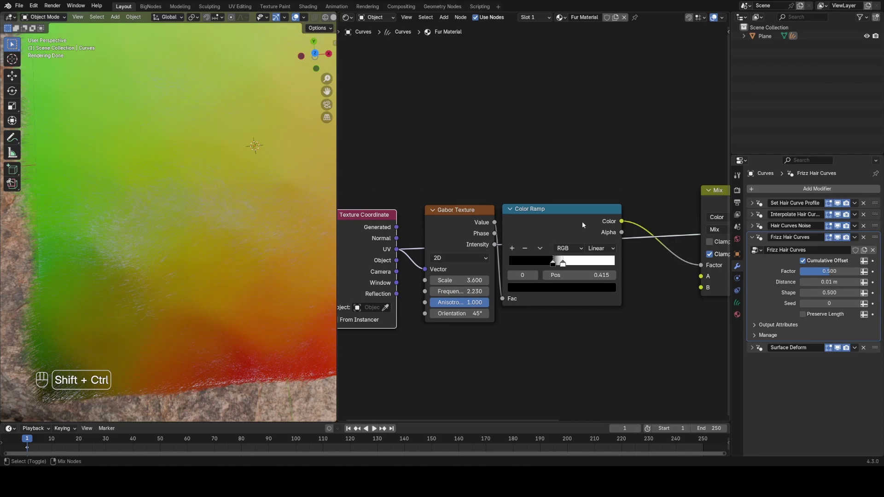
click(584, 224)
middle_click(354, 239)
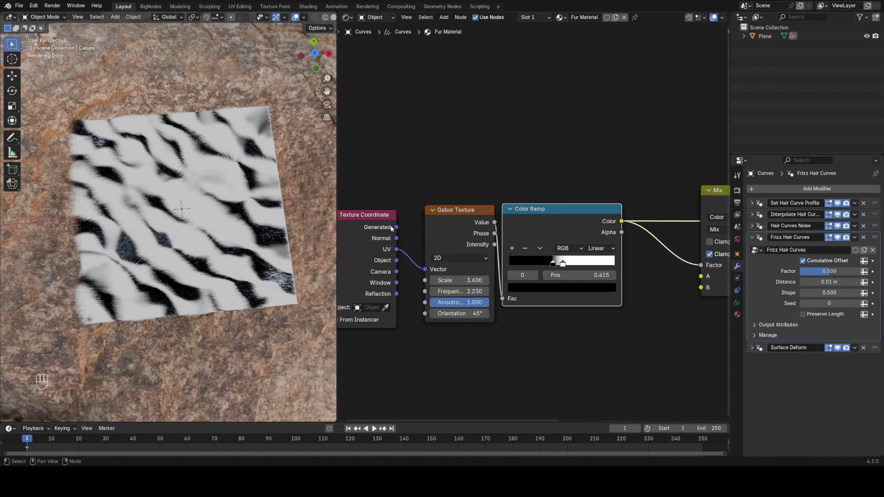
click(380, 231)
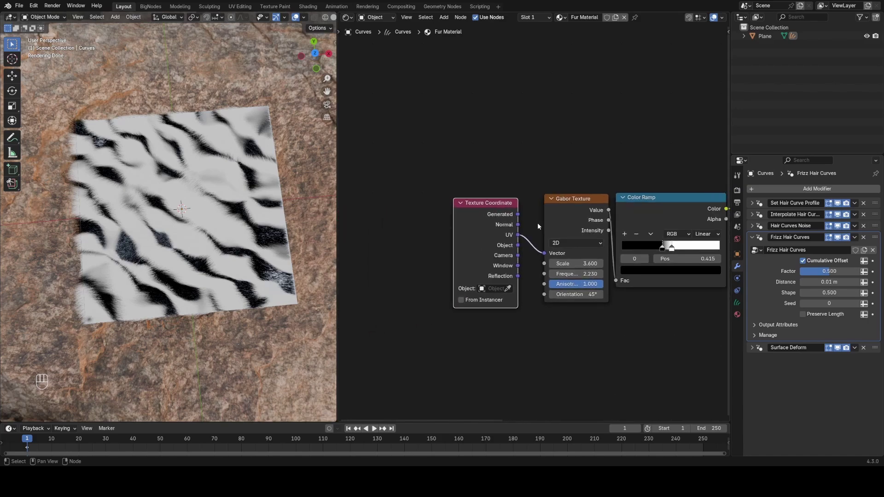
click(478, 192)
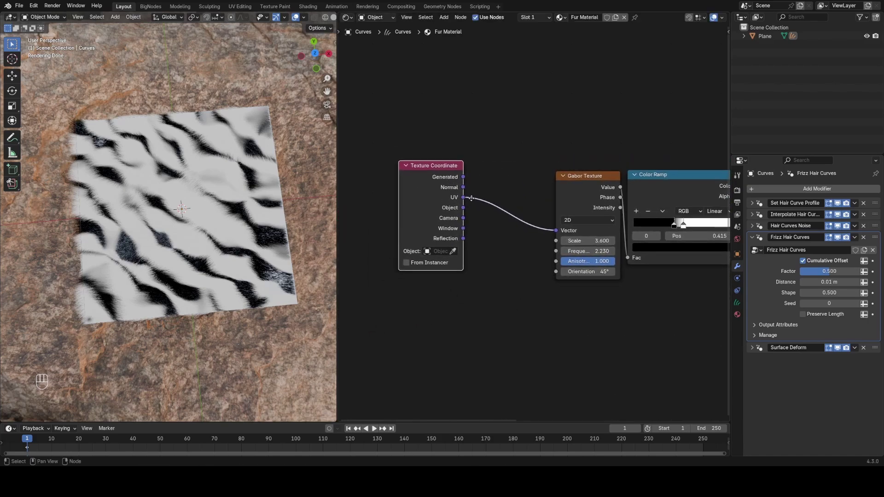
Step: Remove the Texture Coordinate node and add a Correct UVs geometry-nodes modifier storing a Spline vector attribute UV
key(x)
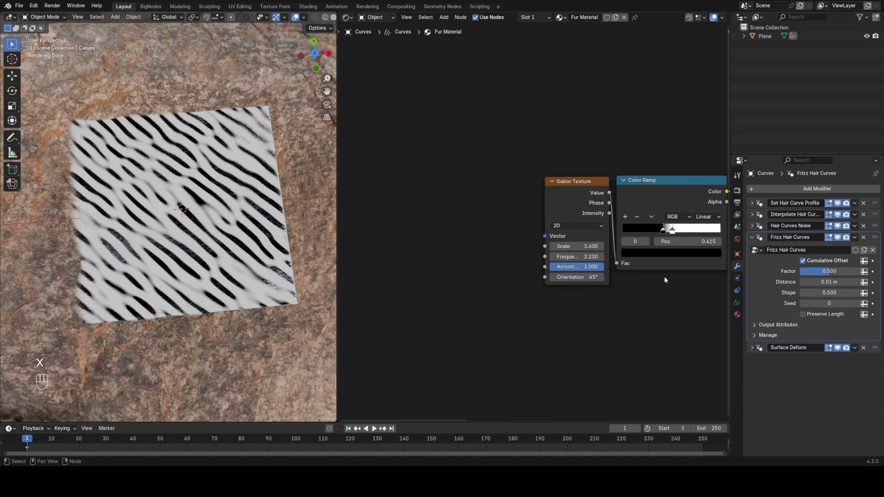
click(756, 239)
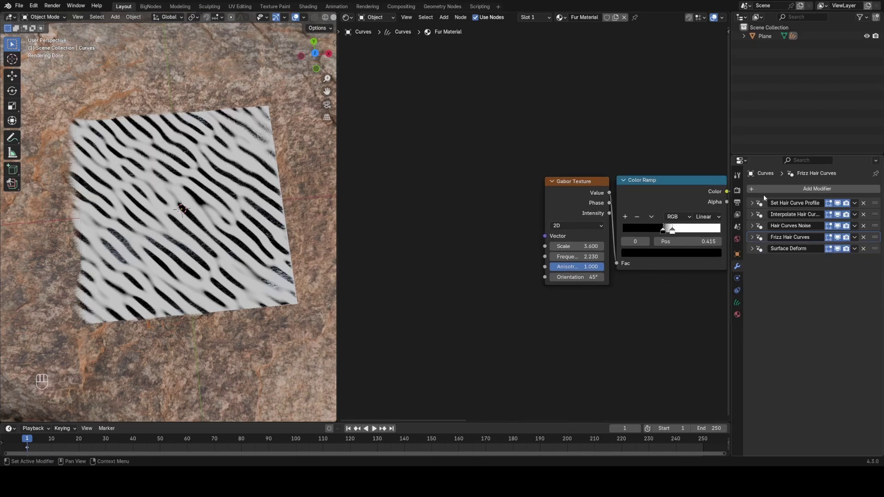
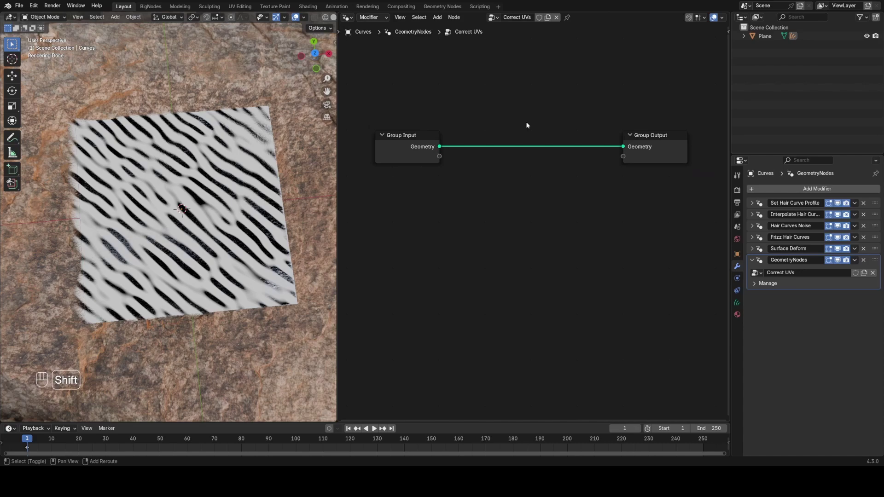
key(shift+a)
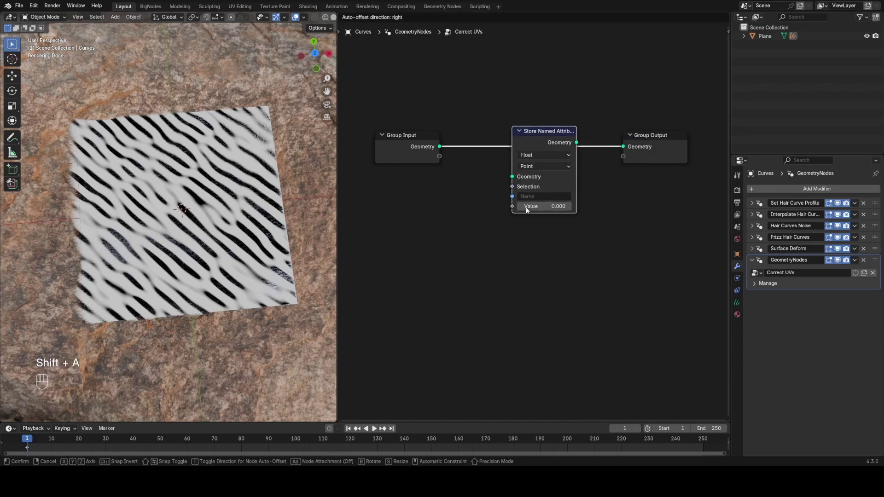
drag(549, 157, 540, 172)
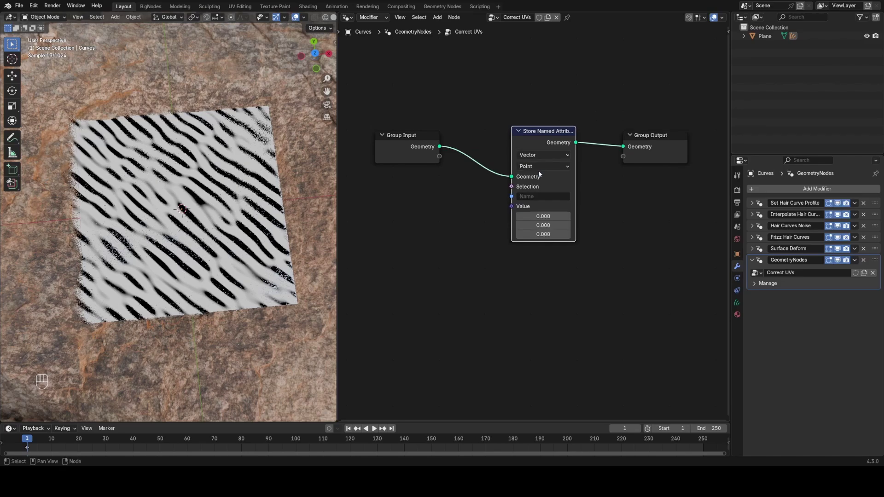
drag(538, 169, 526, 235)
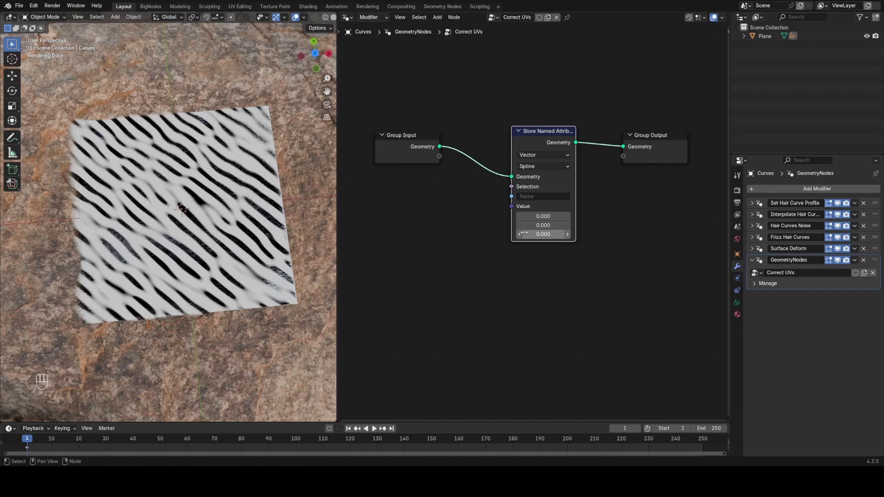
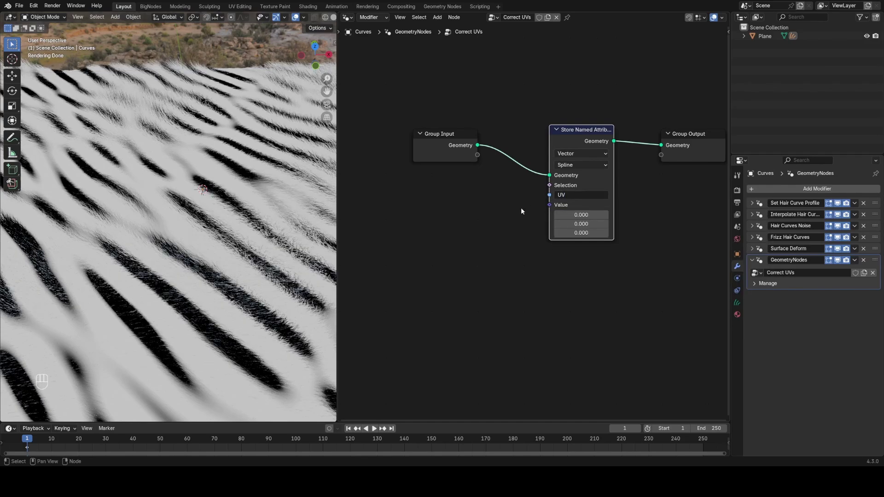
Step: Sample the Plane's UVMap via Object Info (Relative) and Sample Nearest Surface, feeding it into the stored UV
key(shift+a)
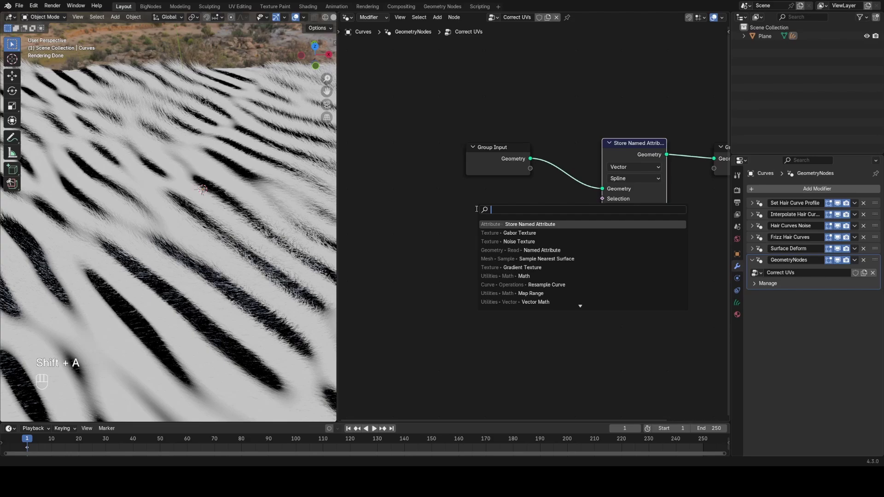
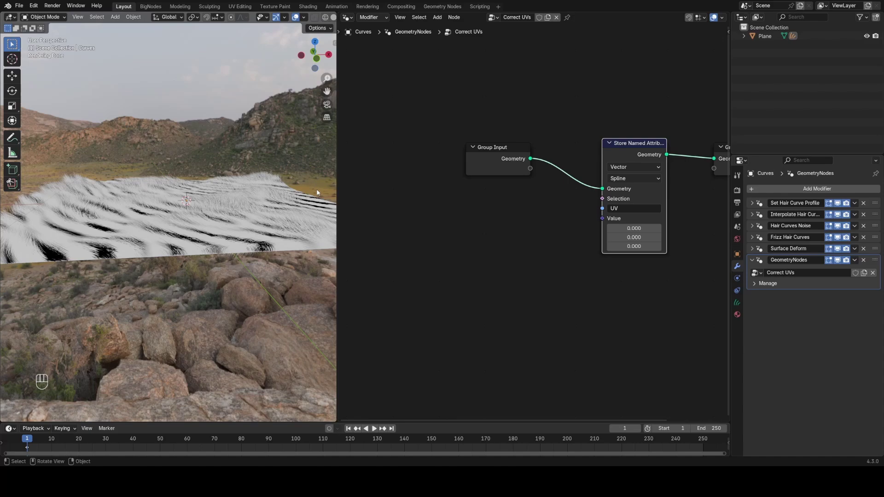
click(768, 38)
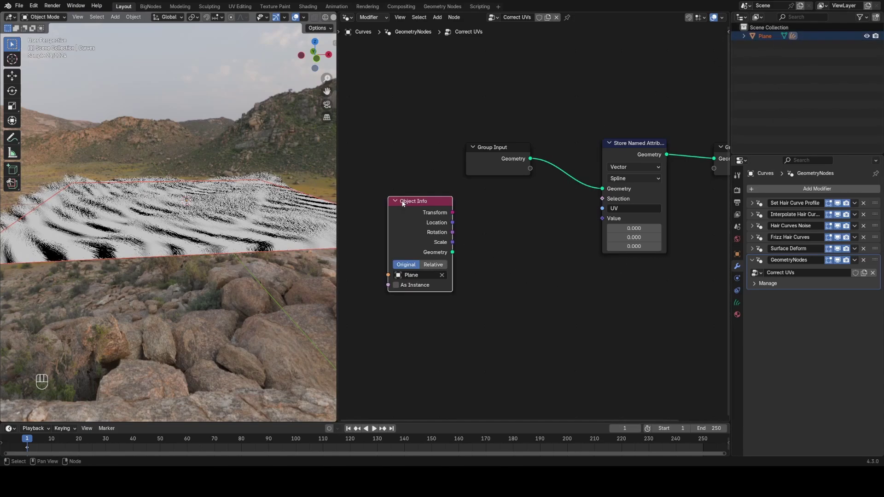
click(424, 283)
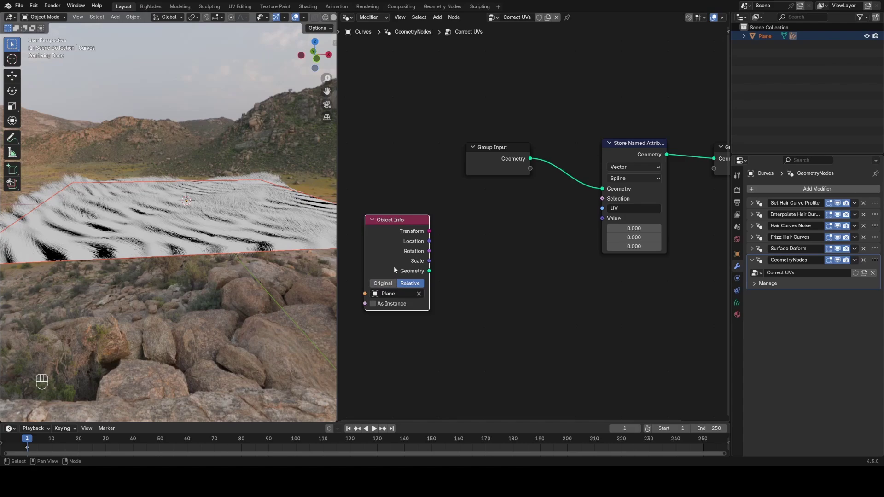
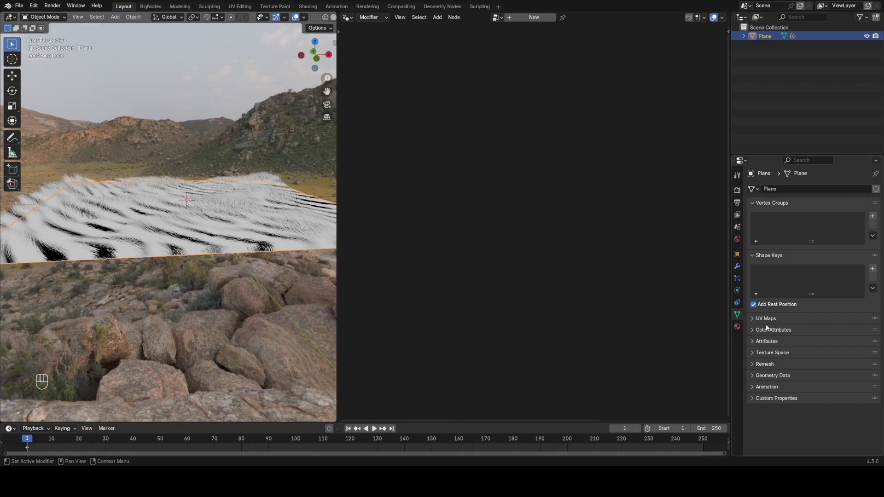
click(765, 324)
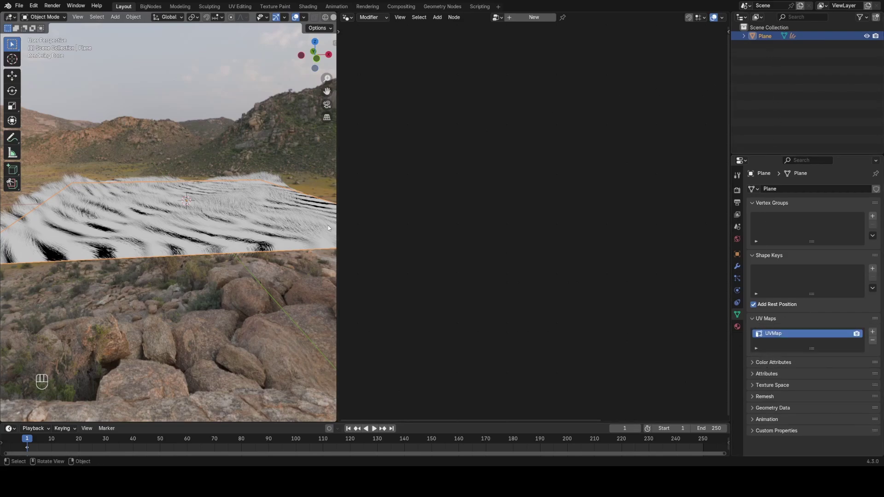
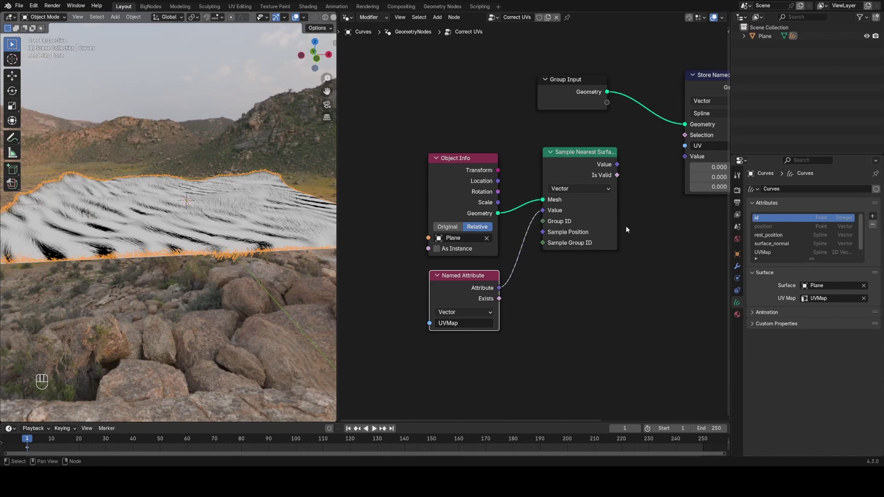
click(510, 205)
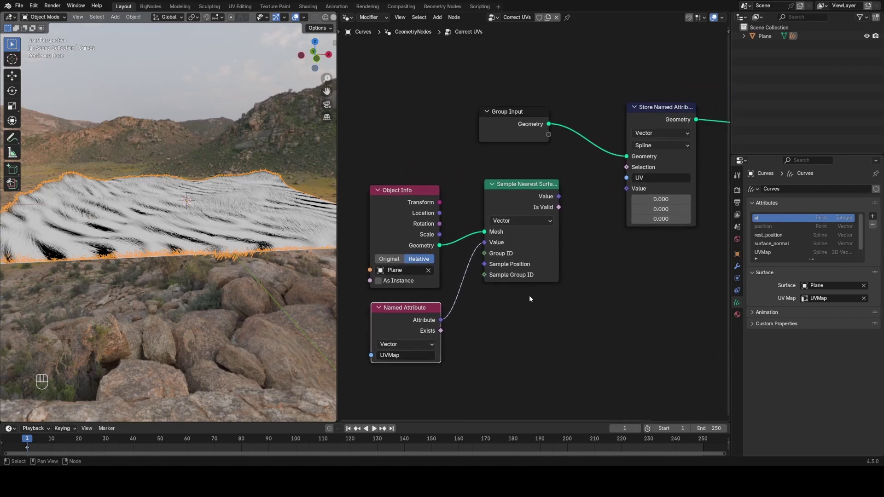
click(563, 199)
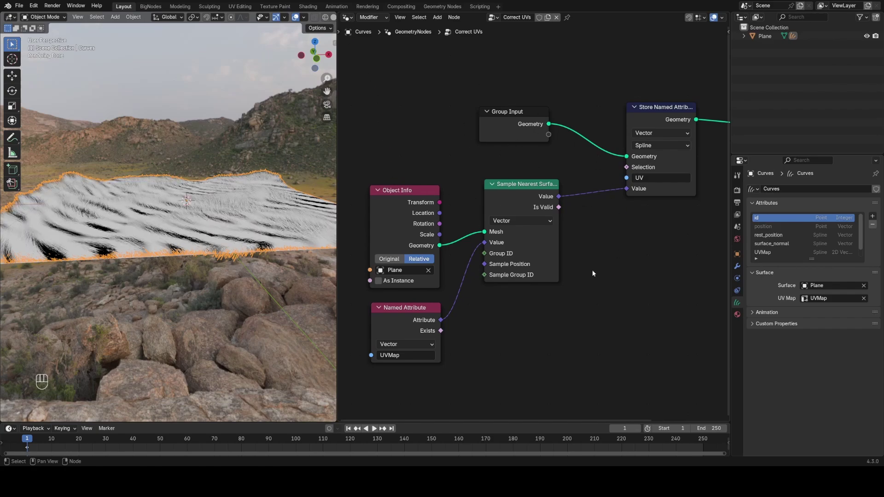
Step: In the fur material, add an Attribute node named UV driving the Gabor texture's Vector
click(350, 23)
drag(349, 20, 382, 94)
key(shift+a)
key(t)
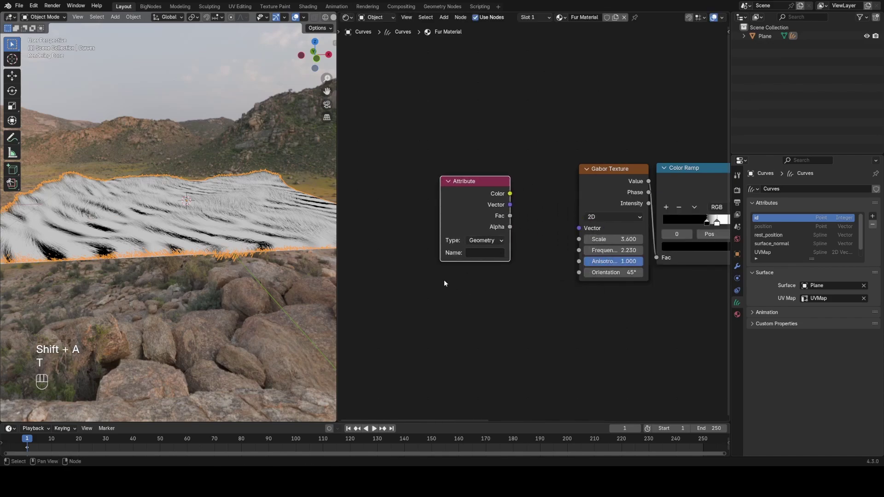
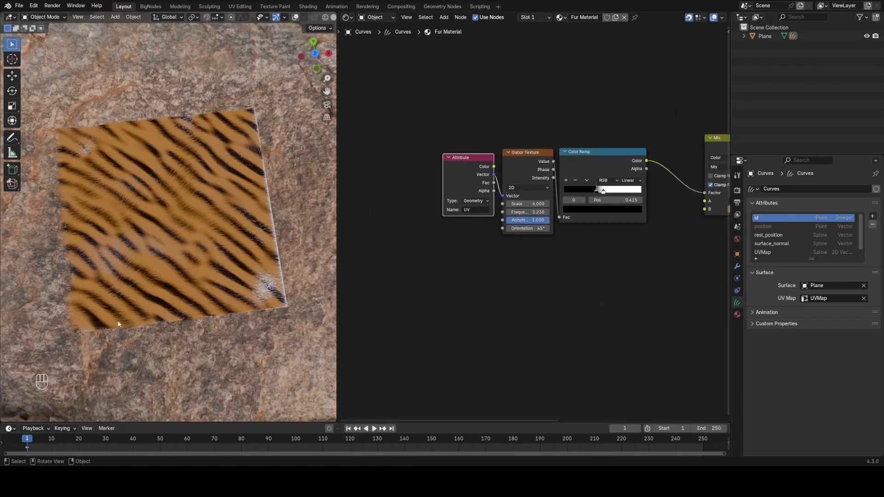
key(d)
key(d)
key(d)
Step: Set the Gabor stripe Scale to 6
click(134, 326)
key(z)
key(d)
key(d)
key(d)
click(65, 252)
click(551, 283)
click(472, 184)
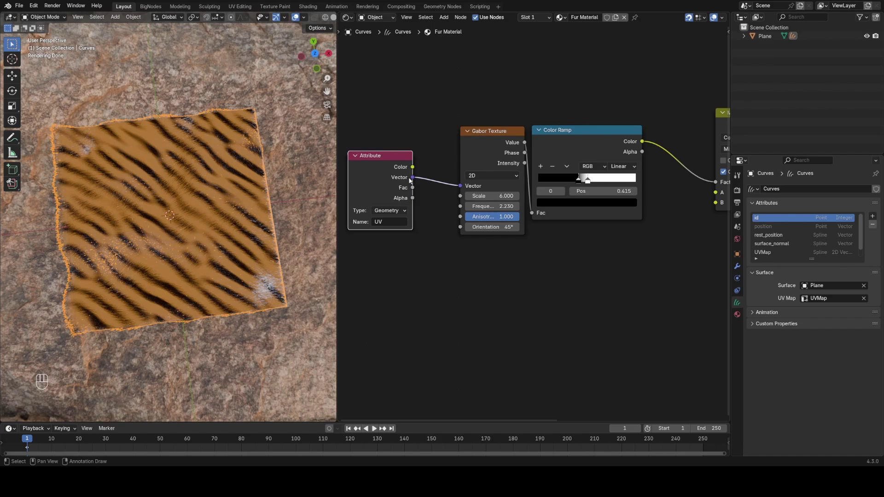
Step: Separate the UV vector and duplicate the Mix, blending white to orange along UV Y
drag(414, 177, 439, 202)
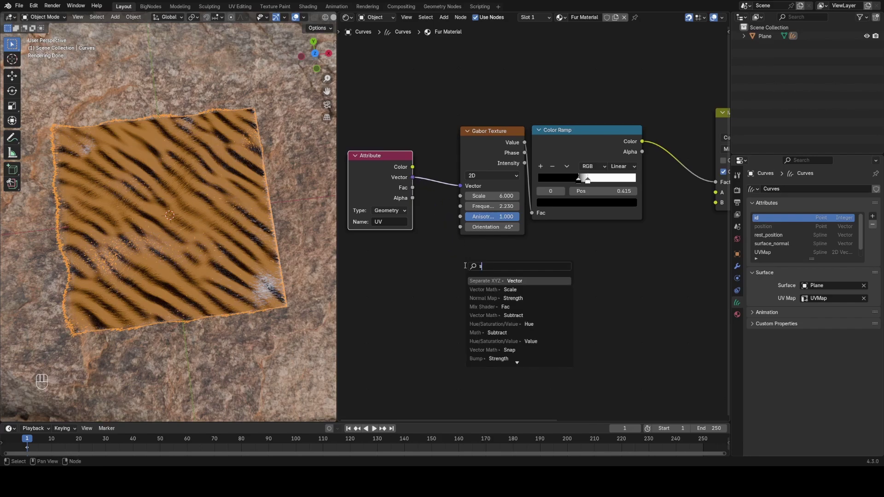
click(493, 267)
click(490, 270)
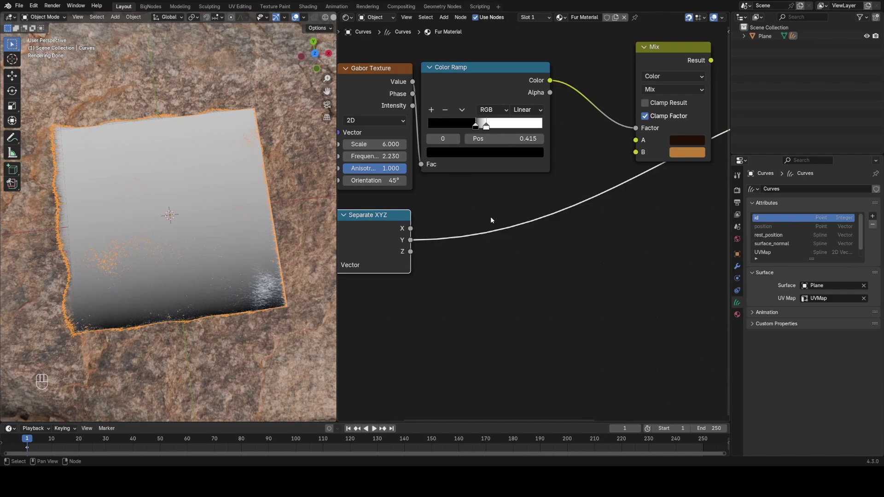
click(659, 56)
key(shift+d)
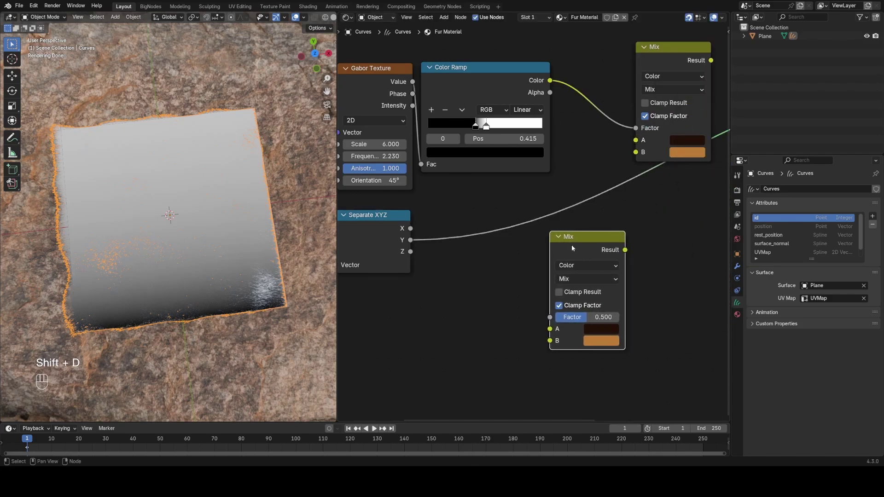
click(415, 243)
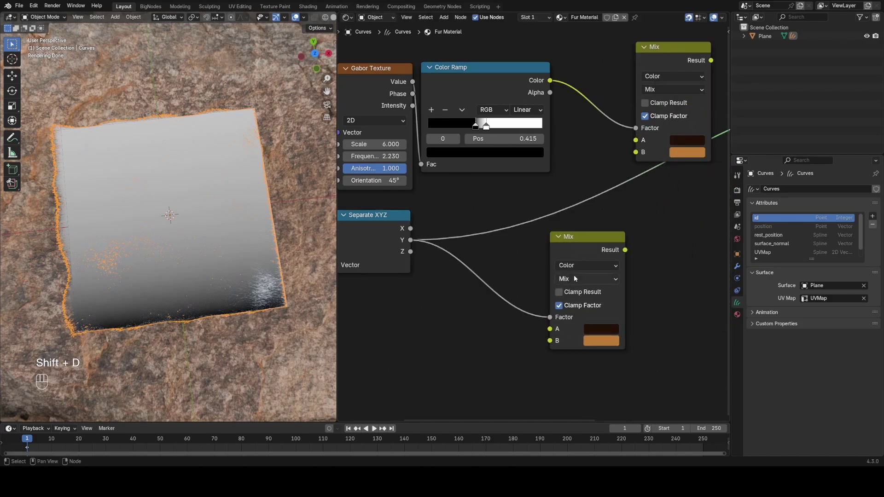
click(600, 248)
click(560, 214)
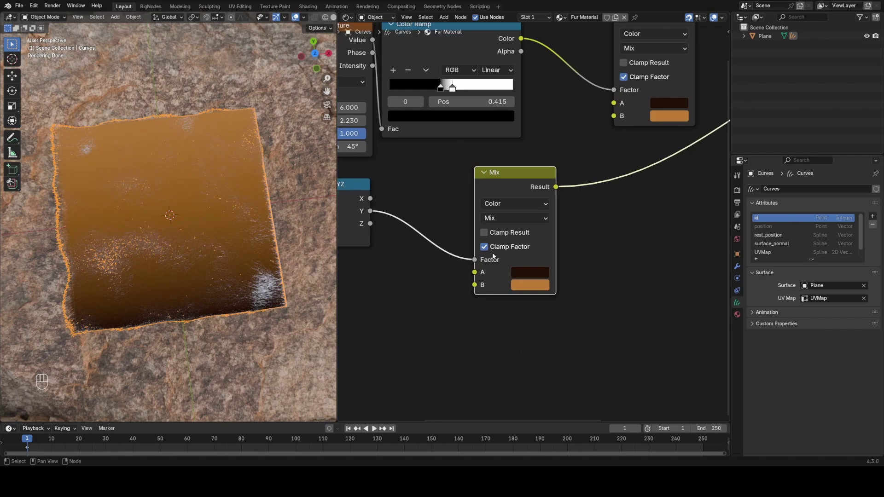
click(531, 280)
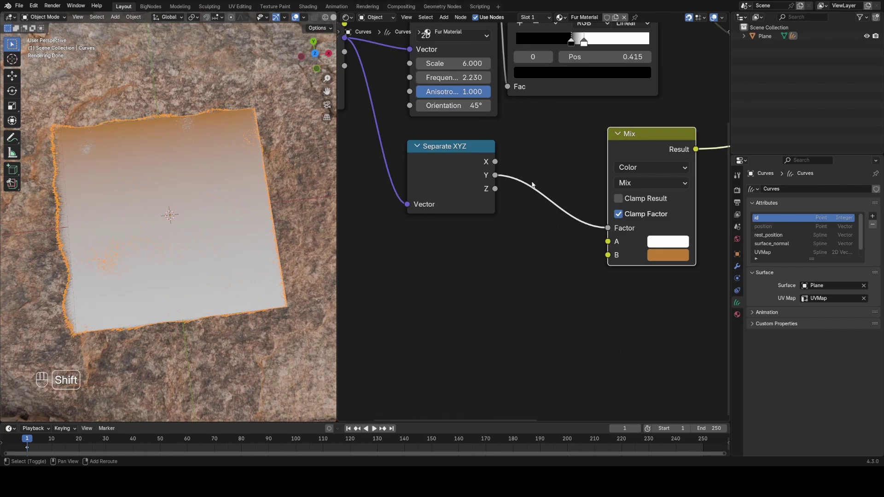
Step: Offset UV Y by a Math Add of 0.5 and feed the gradient mix into the stripe mix's orange, back to Base Color
key(shift+a)
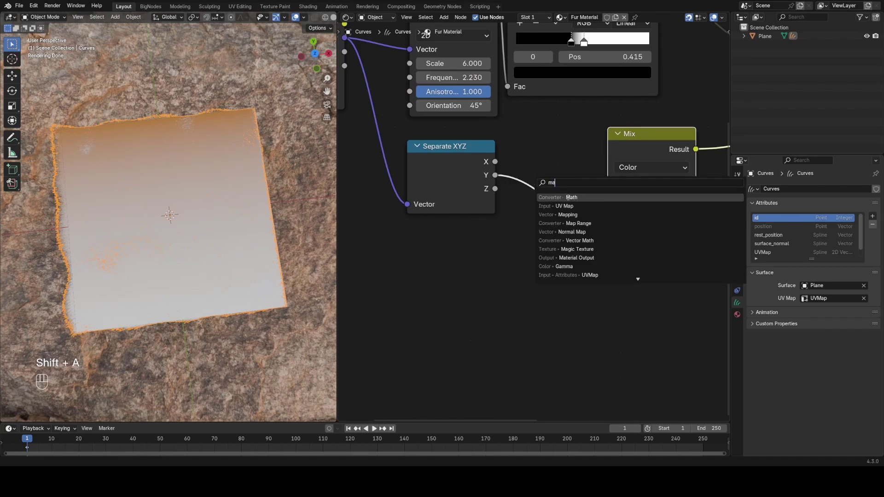
click(522, 158)
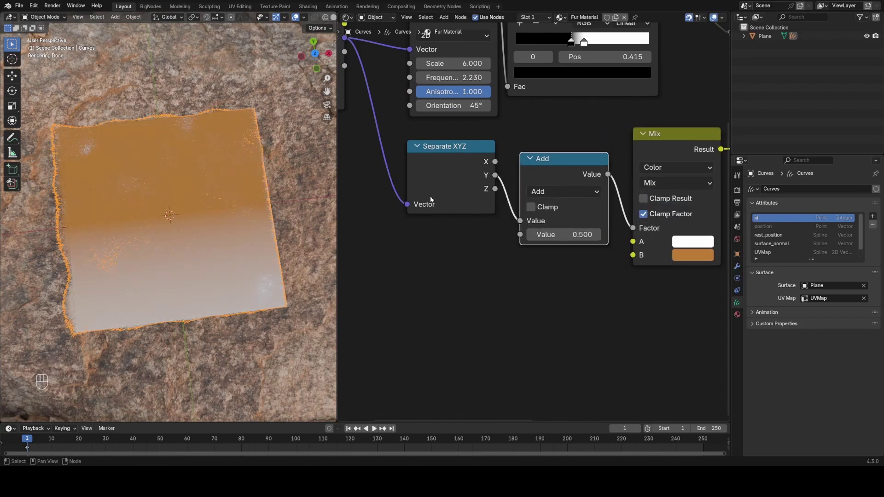
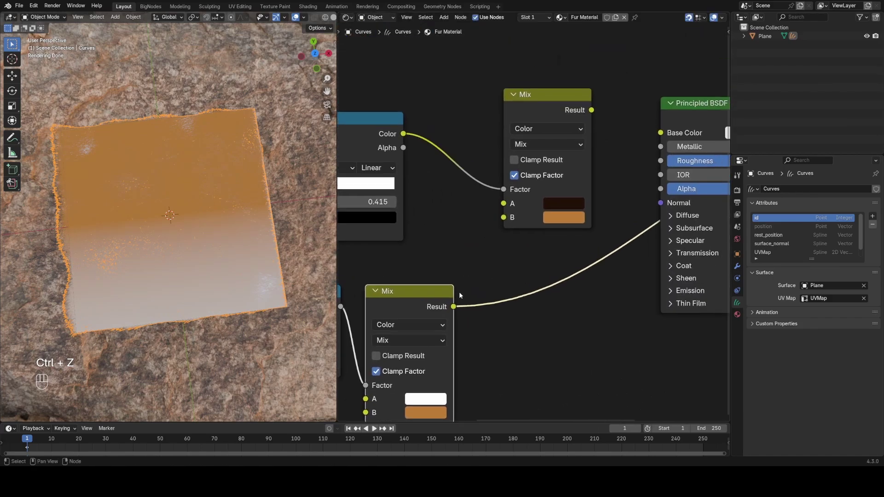
click(455, 306)
click(564, 111)
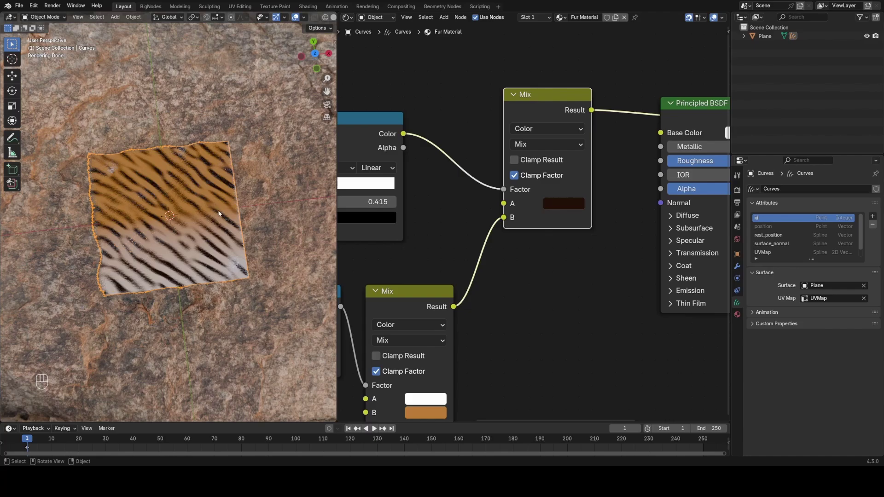
Step: Rearrange the gradient chain and duplicate an Add node ahead of the white-to-orange Mix
click(430, 281)
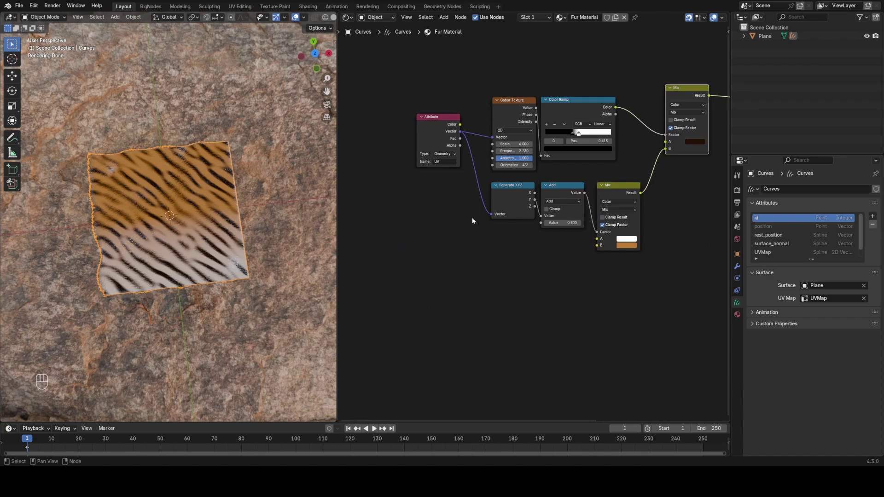
click(512, 85)
key(g)
key(x)
click(474, 220)
click(564, 251)
click(657, 179)
key(shift+d)
click(544, 183)
click(547, 177)
click(478, 243)
Step: Add a Noise Texture with Normalize off feeding the Add node, breaking up the Y gradient
key(shift+a)
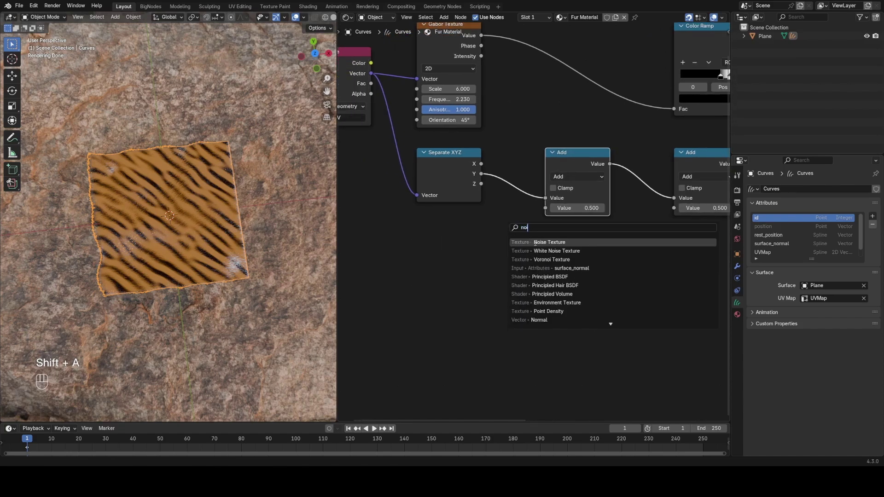
drag(416, 221, 454, 226)
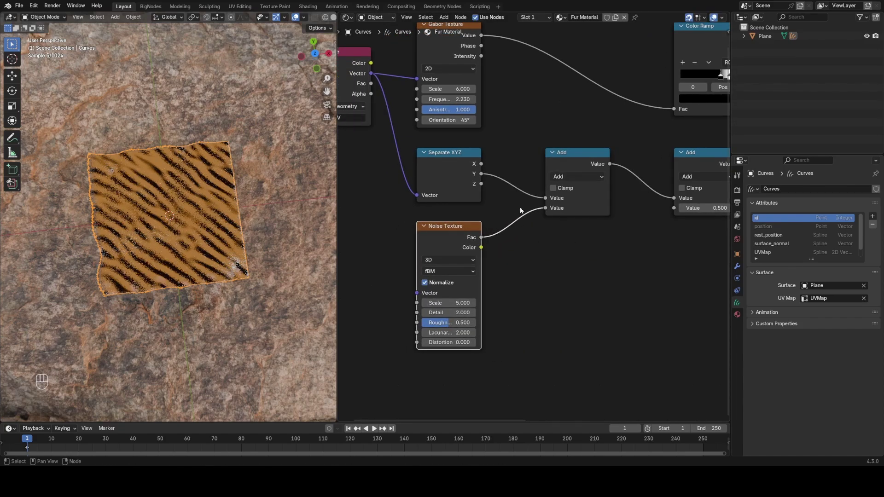
click(524, 71)
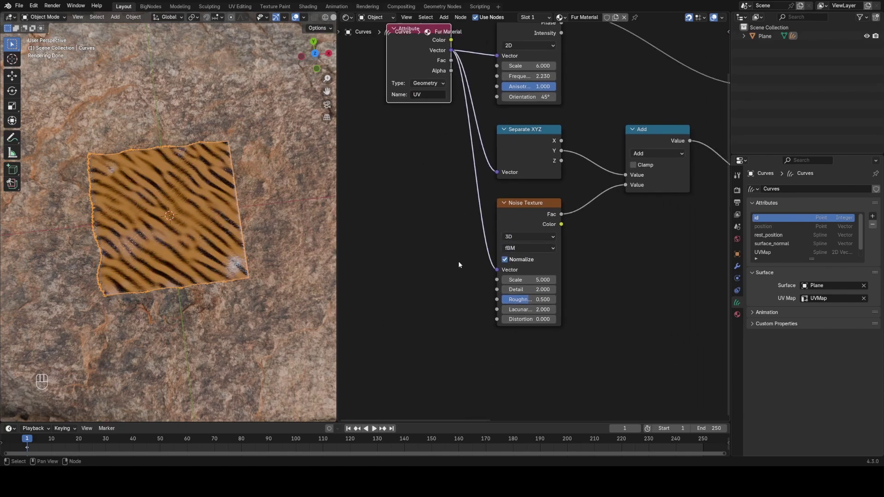
click(564, 131)
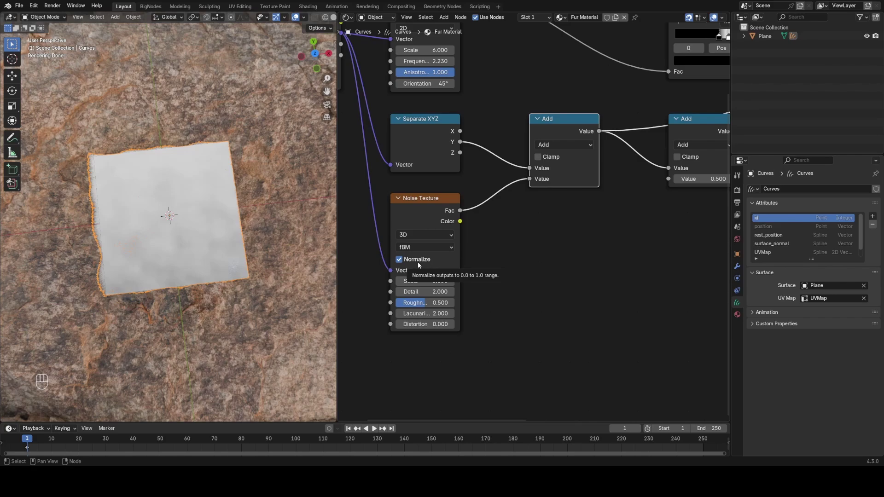
click(420, 264)
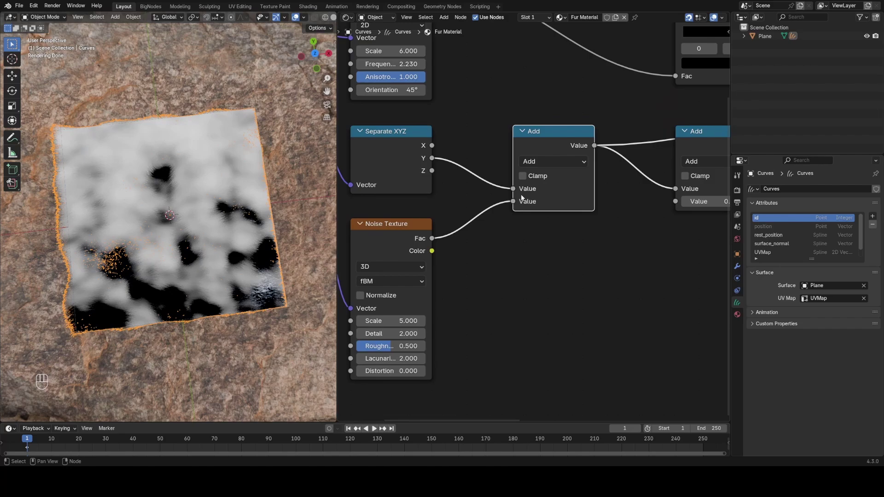
key(shift+d)
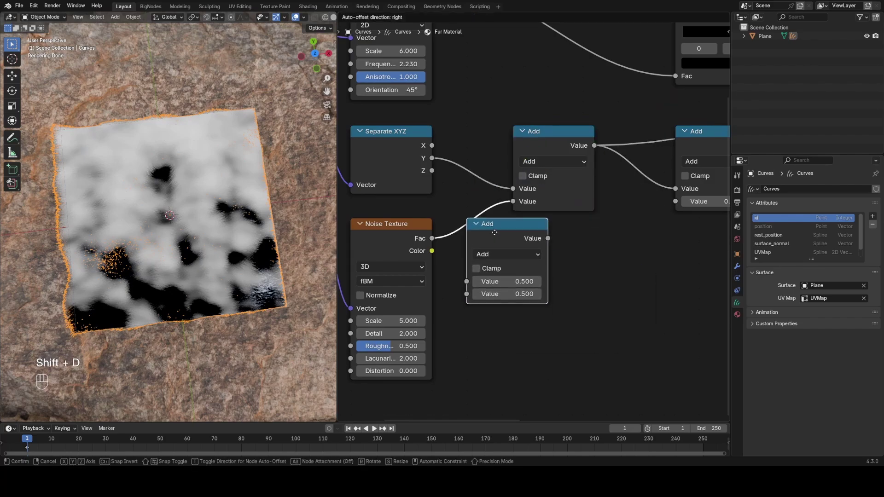
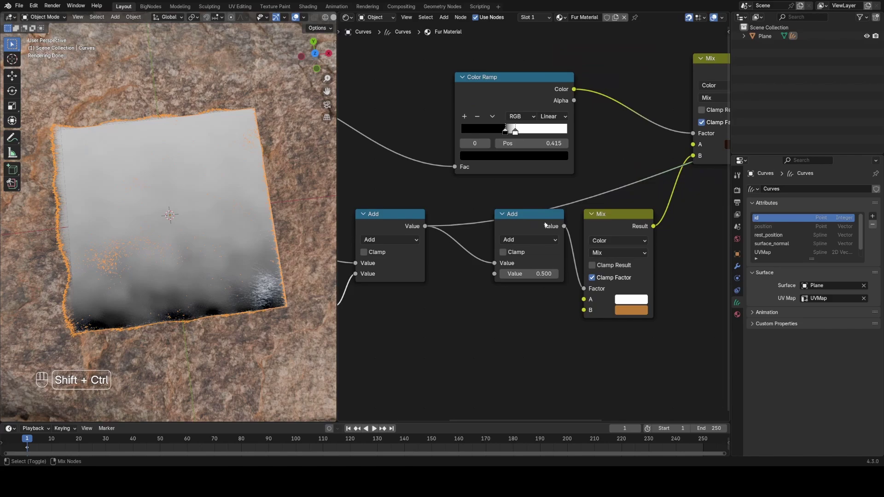
Step: Set the gradient Mix's B colour to #F3A249 and select the Plane in the Outliner
click(543, 221)
click(594, 218)
click(594, 218)
click(608, 218)
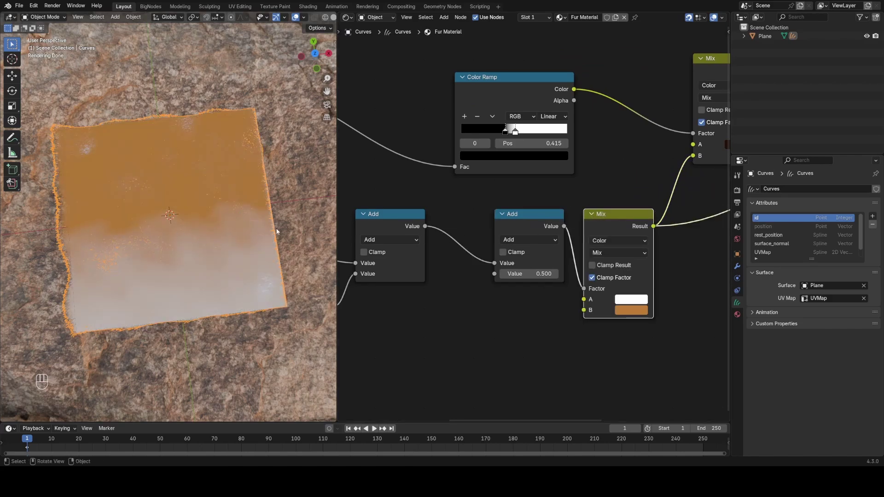
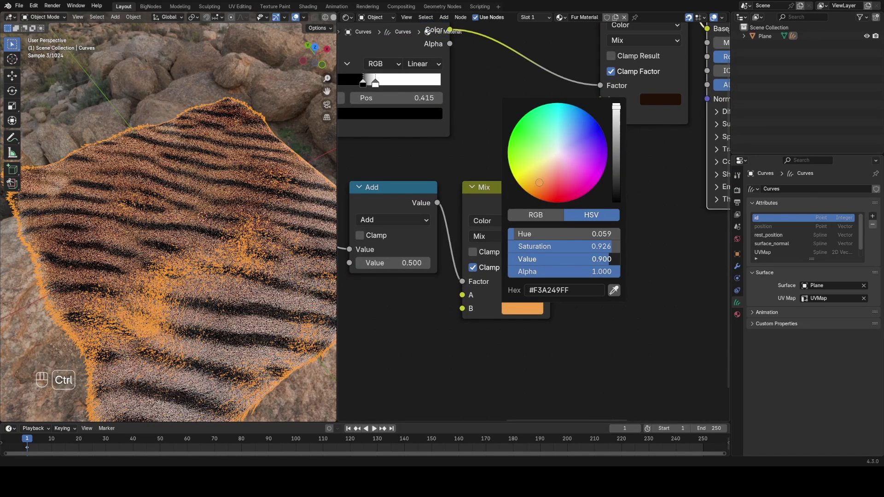
click(580, 337)
click(226, 250)
Step: Give the plane a new Material.001 with a dark orange base colour and set the fur roughness to 0.8
click(201, 205)
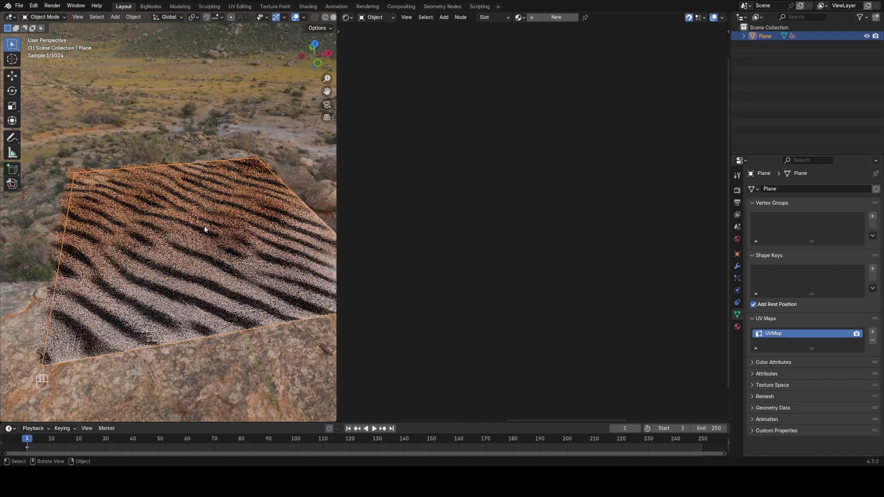
click(555, 17)
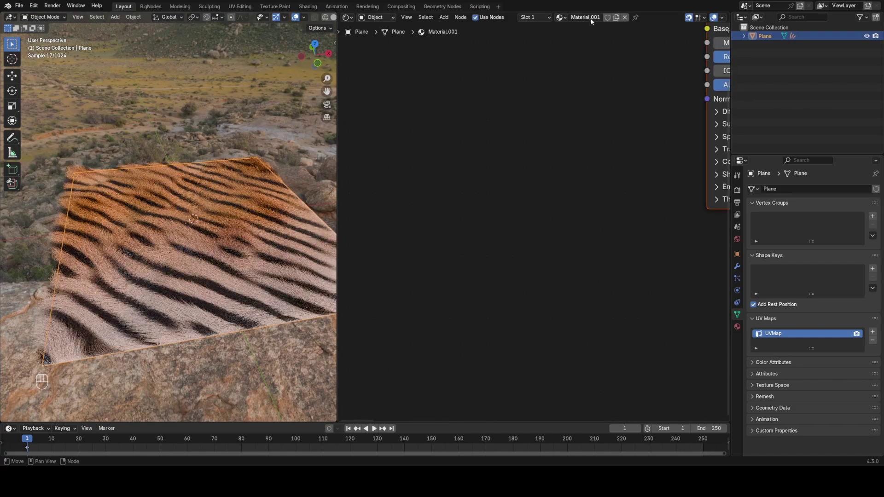
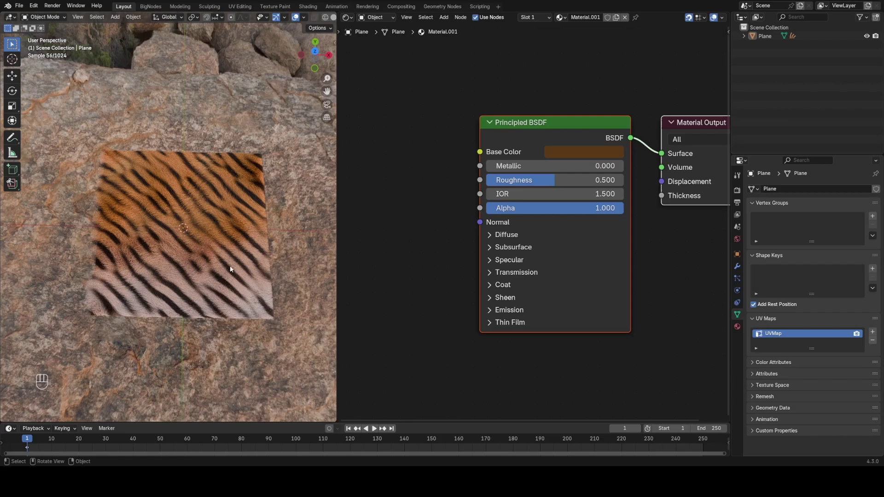
click(250, 248)
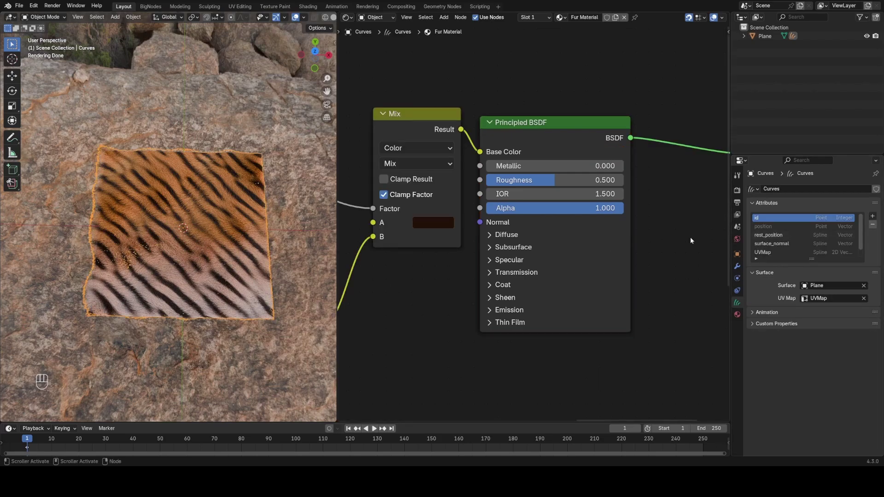
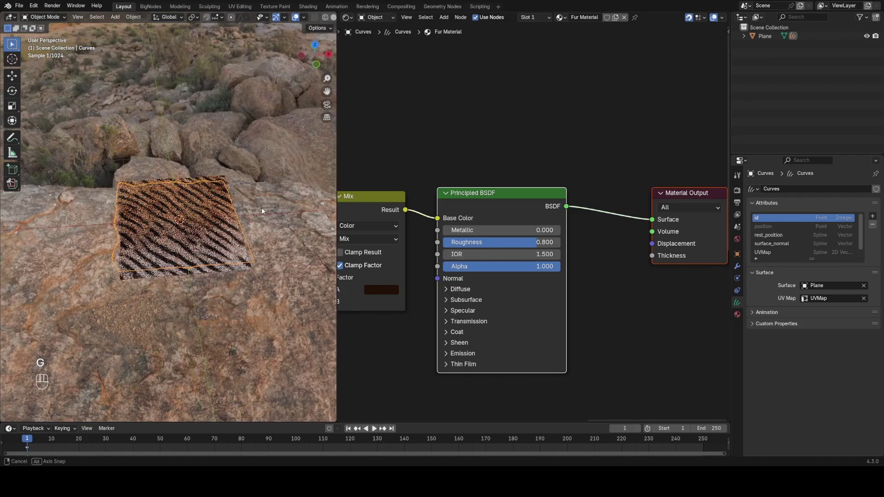
Step: Add a point light of 122.1 W power and 0.083 m radius and move it over the fur
click(300, 155)
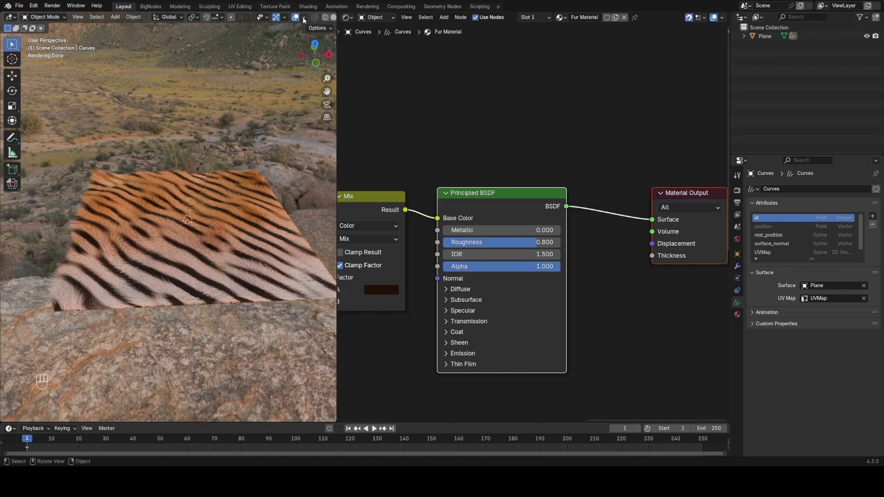
click(322, 19)
key(shift+a)
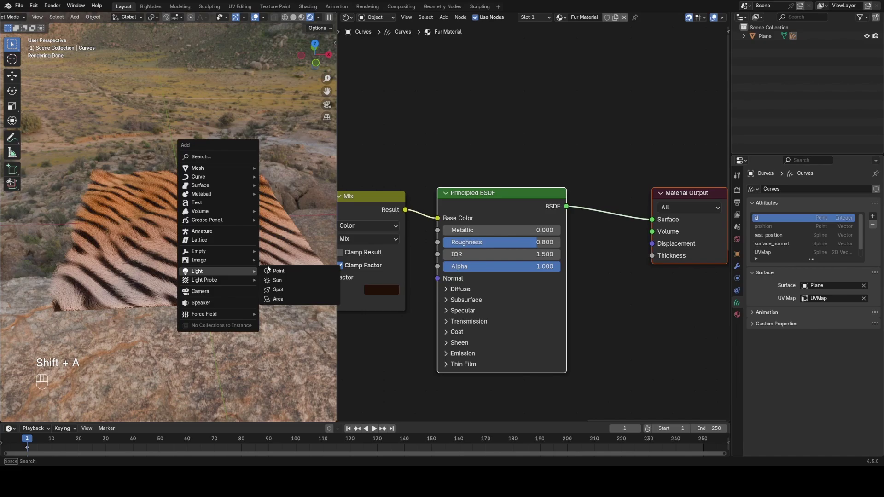
key(g)
key(z)
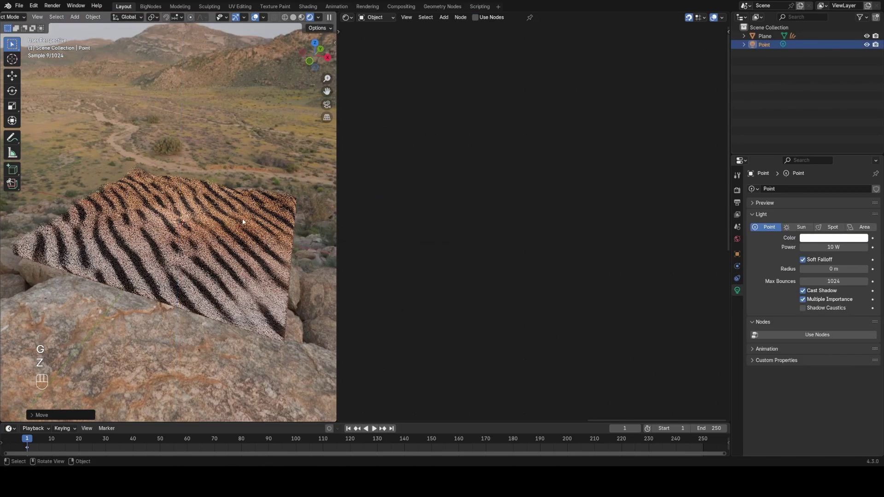
key(g)
key(shift+z)
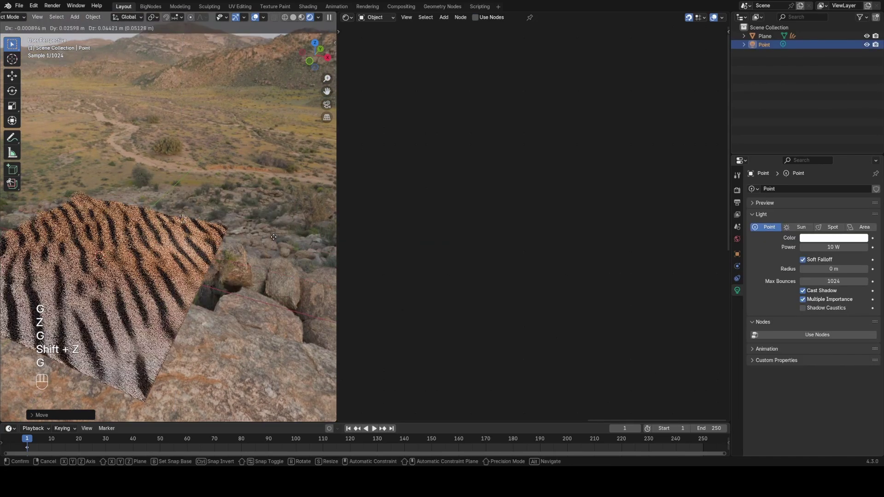
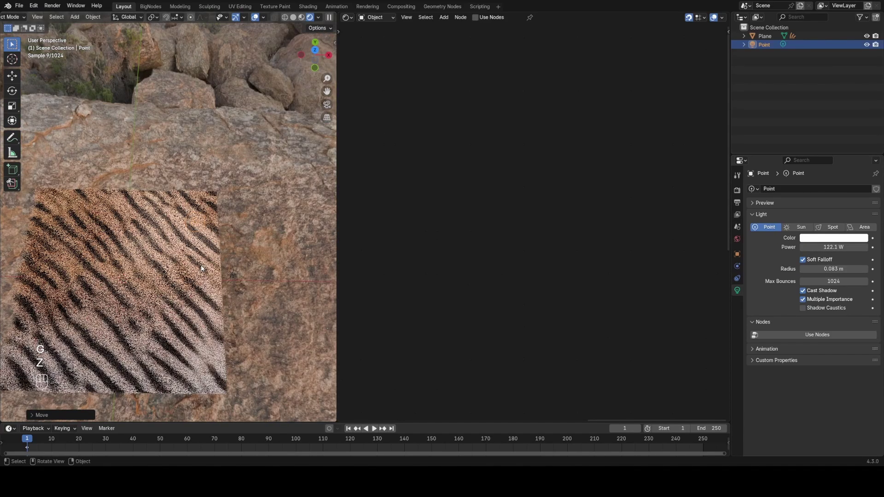
key(g)
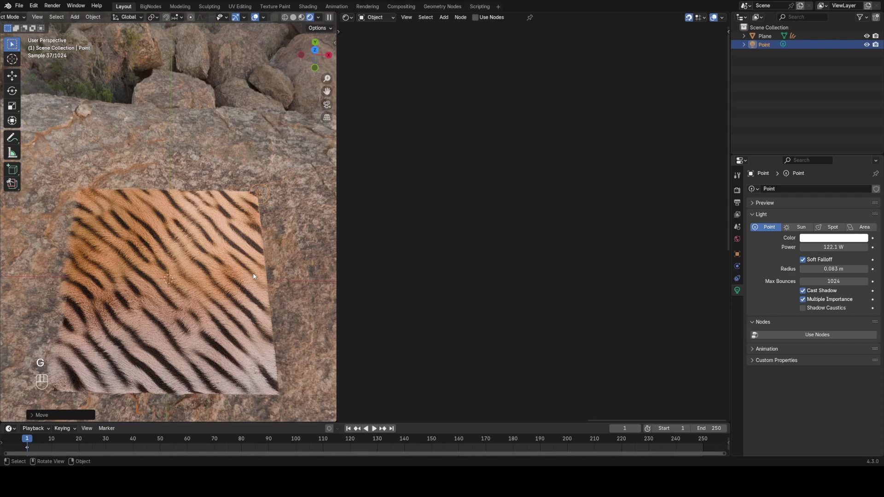
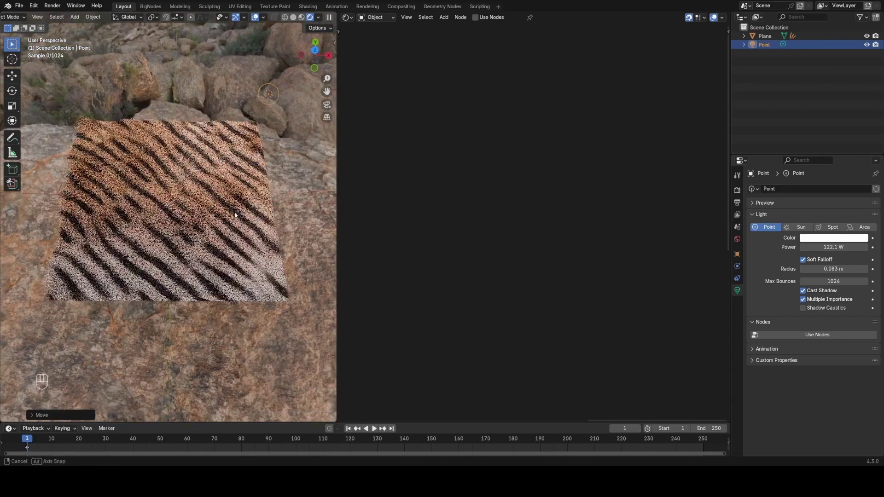
Step: Add a camera, look through it and move it to frame the striped fur plane
key(shift+a)
click(222, 198)
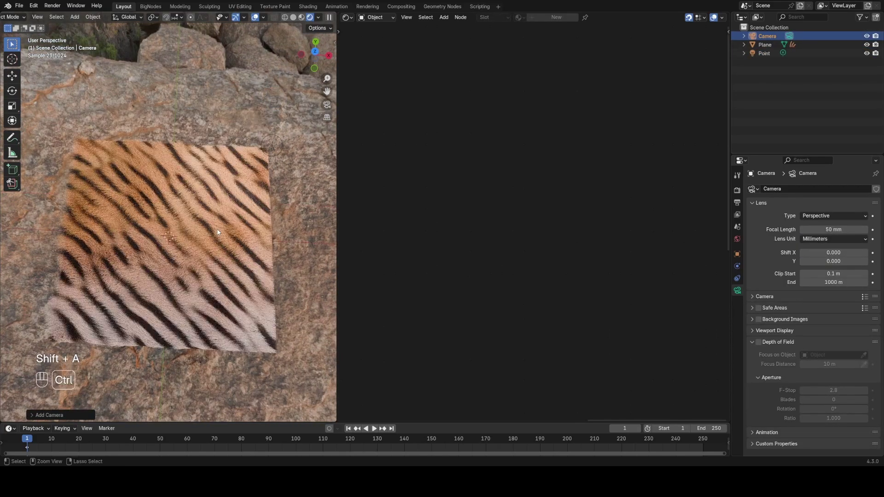
key(ctrl+alt+KP_0)
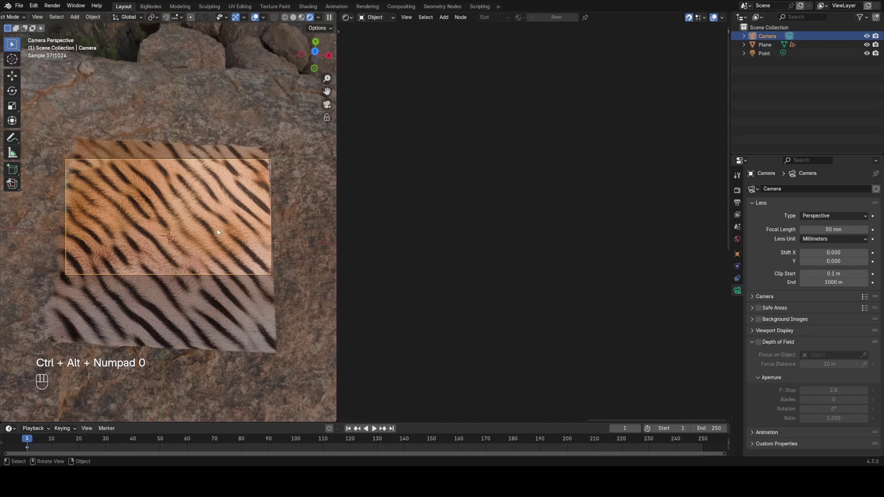
key(g)
click(234, 286)
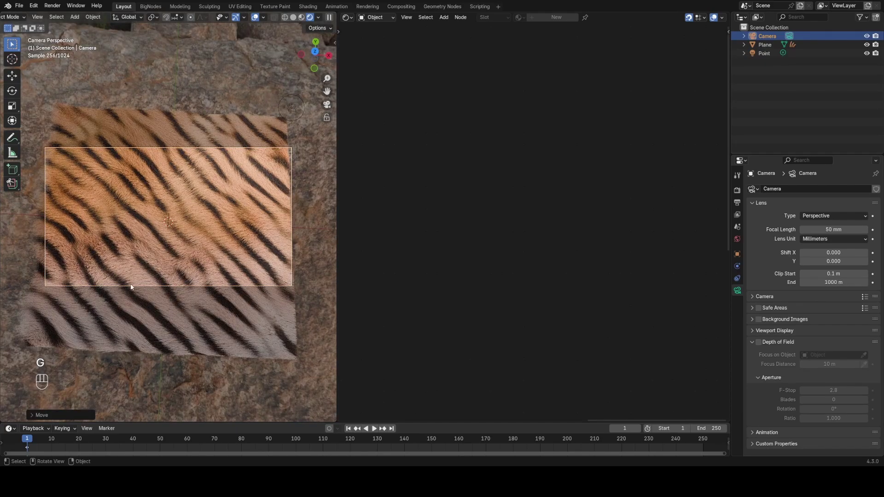